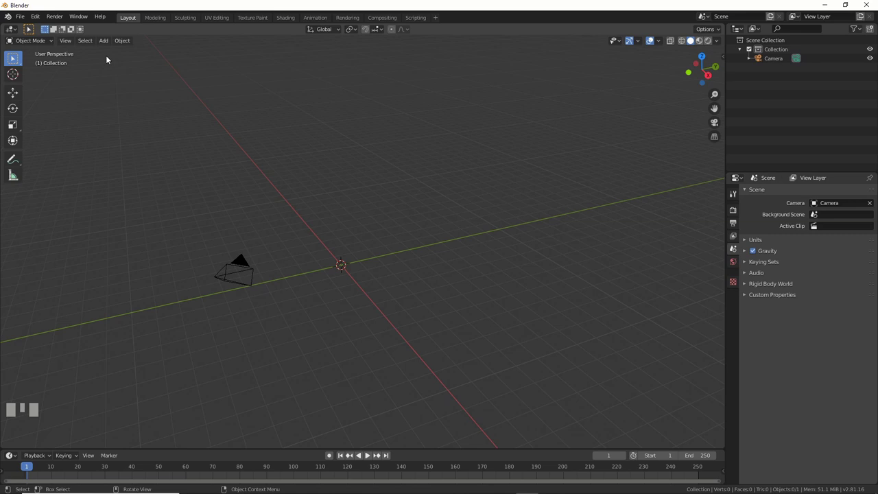
- Add an eight-sided cylinder with small radius and long depth, located 4 m up in Z
{"action": "left_click_drag", "start_coordinate": [106, 43], "coordinate": [60, 432]}
{"action": "scroll", "scroll_direction": "up", "scroll_amount": 3}
{"action": "scroll", "scroll_direction": "down", "scroll_amount": 3}
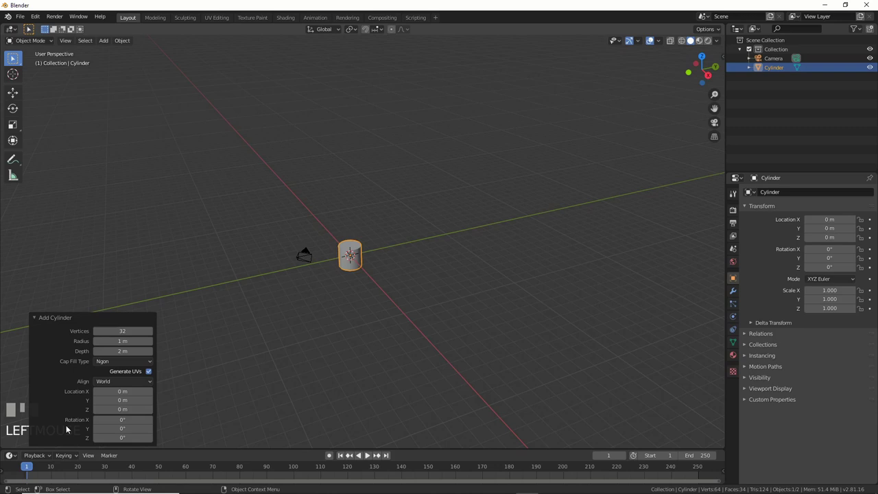
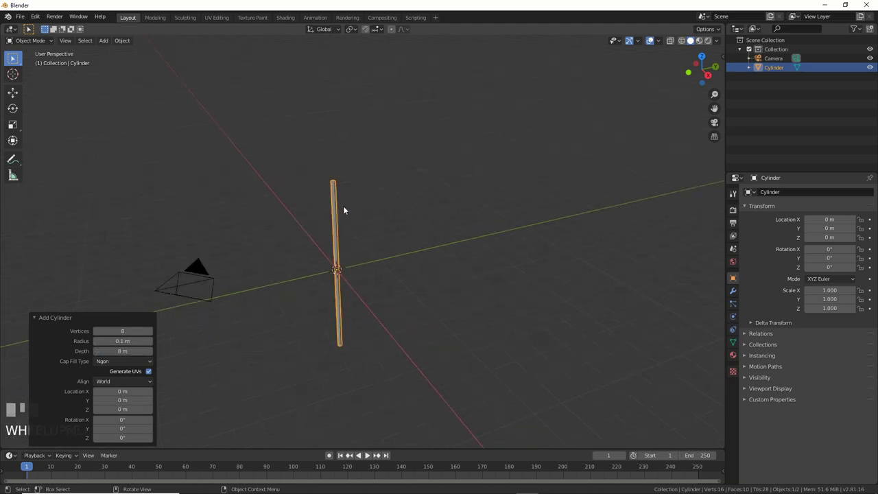
{"action": "scroll", "scroll_direction": "up", "scroll_amount": 3}
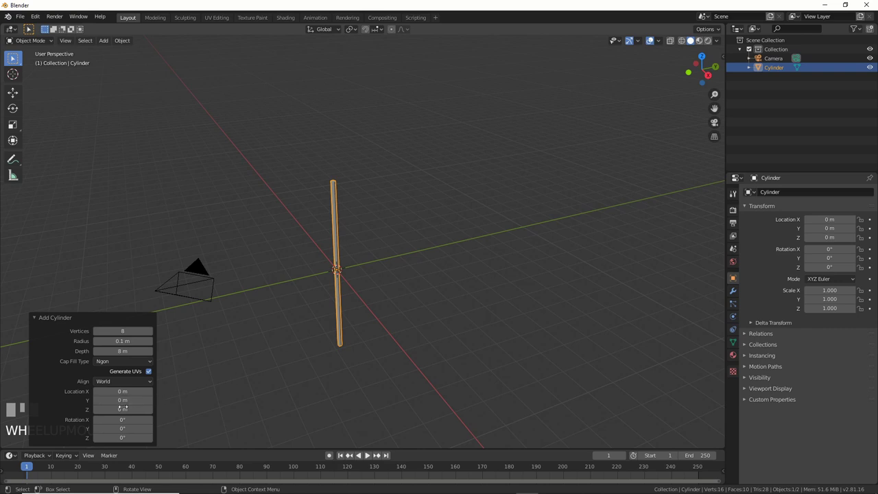
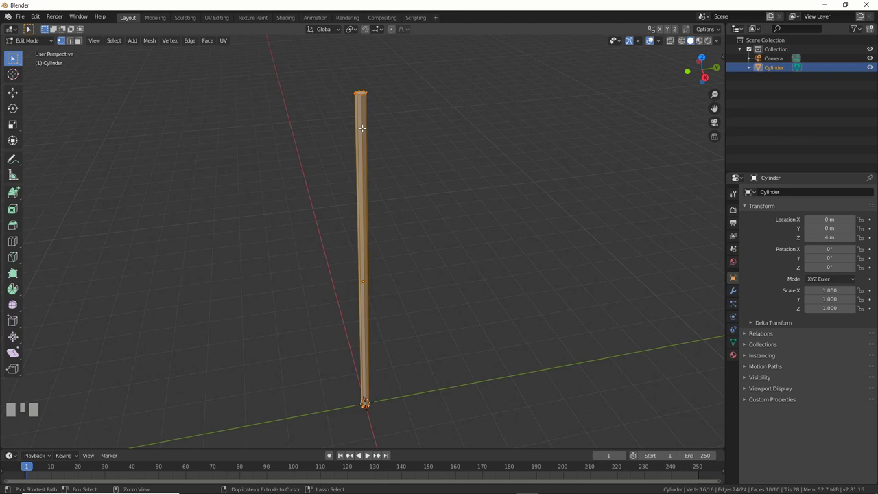
- Loop-cut the cylinder along its length into 192 vertices, then move it diagonally off centre
{"action": "key", "text": "ctrl+r"}
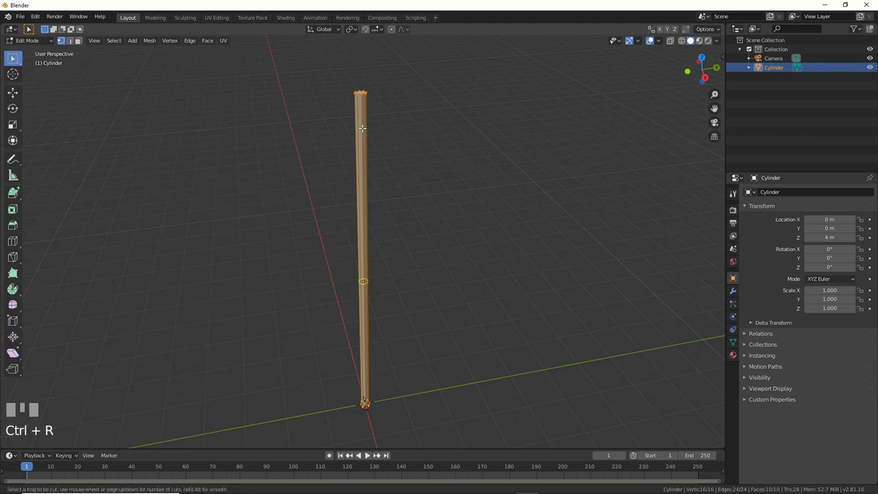
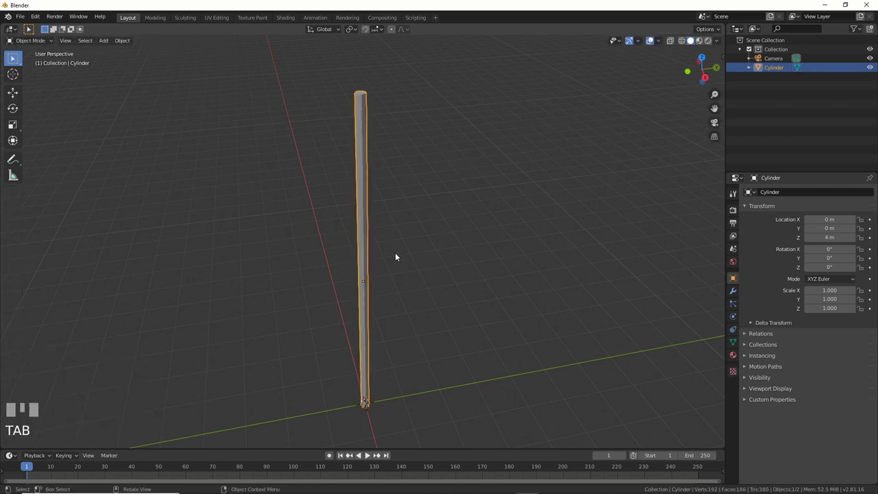
{"action": "left_click", "coordinate": [368, 198]}
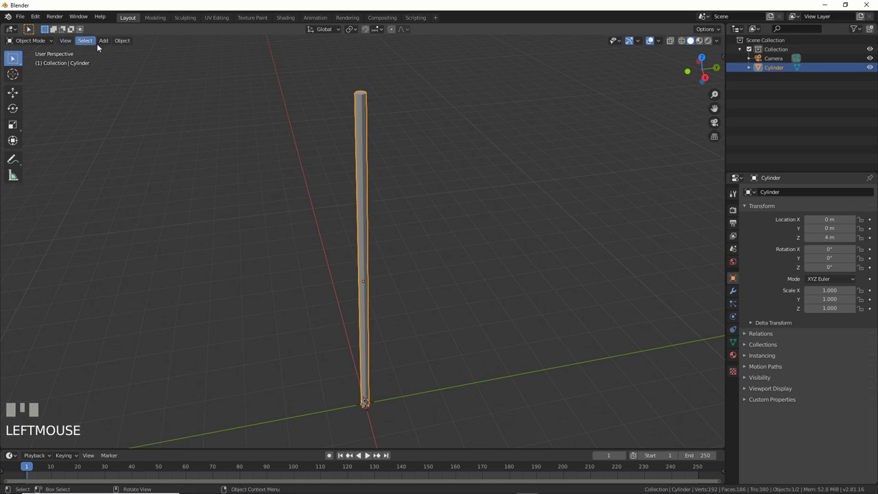
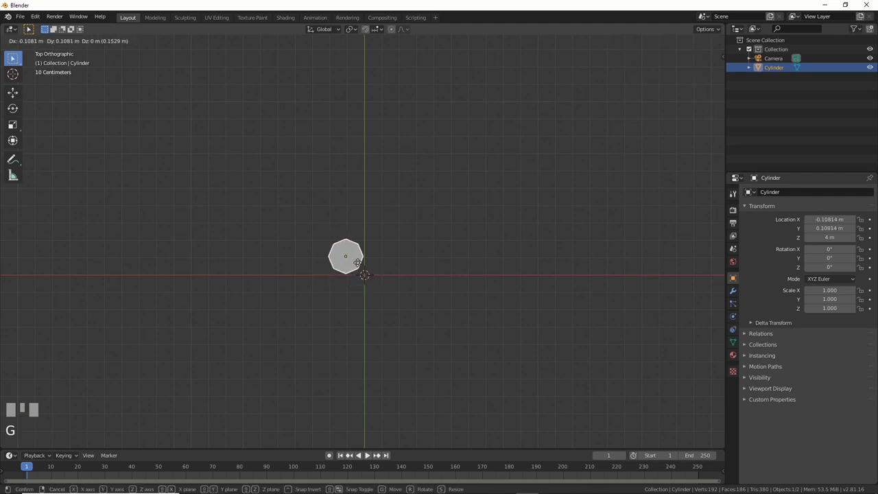
- Duplicate the wire into a 2x2 grid of four parallel strands
{"action": "left_click", "coordinate": [361, 269]}
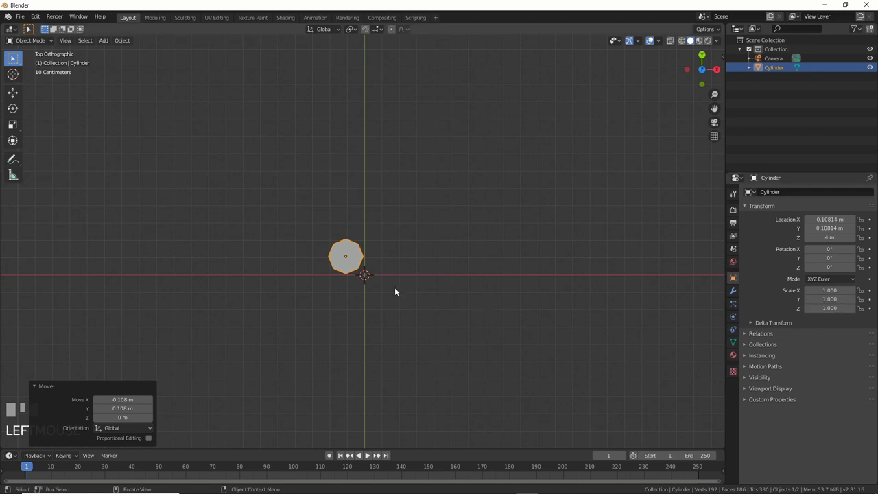
{"action": "left_click", "coordinate": [334, 259]}
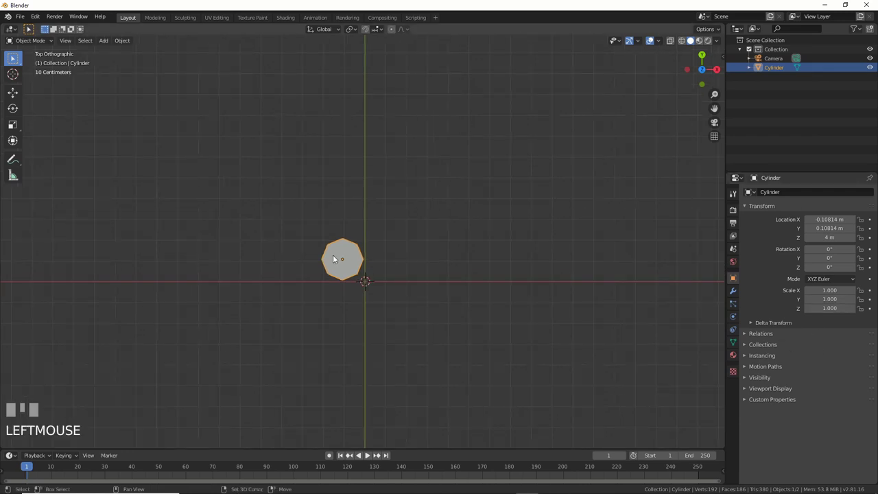
{"action": "key", "text": "shift+d"}
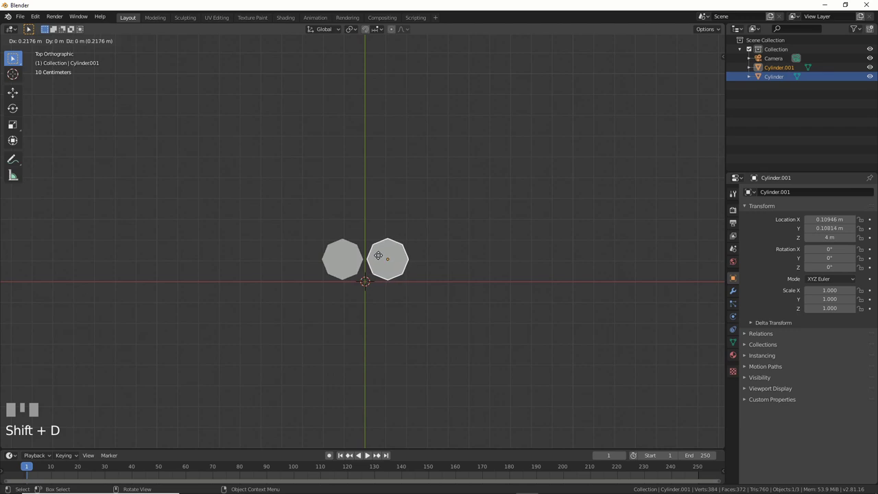
{"action": "left_click", "coordinate": [379, 259]}
{"action": "left_click", "coordinate": [342, 261]}
{"action": "key", "text": "shift+d"}
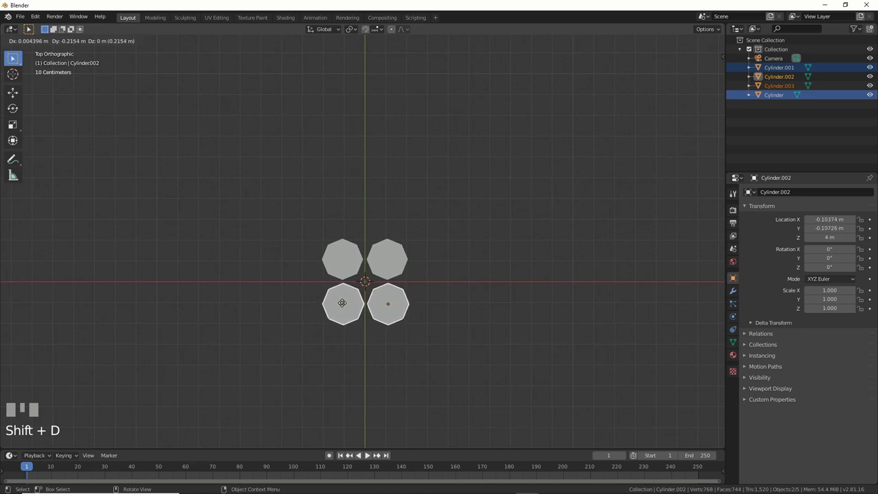
{"action": "left_click_drag", "start_coordinate": [342, 307], "coordinate": [357, 278]}
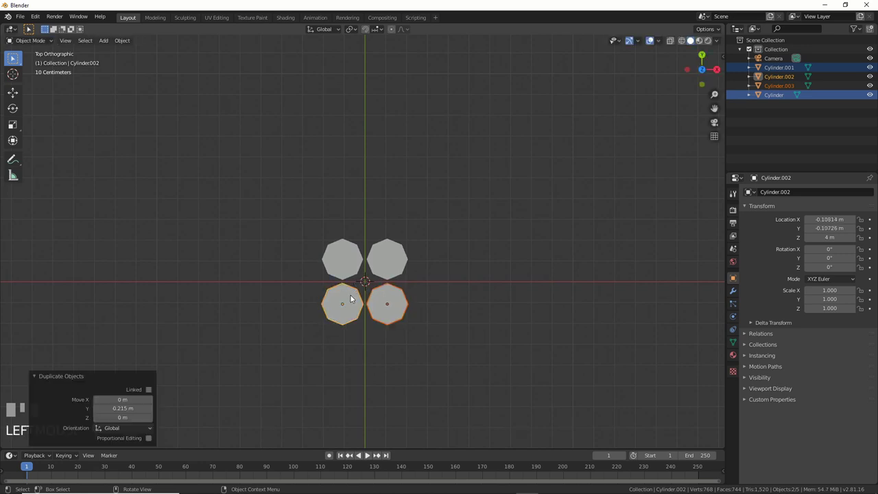
- Select all four strands and join them into one object with its location at zero
{"action": "left_click_drag", "start_coordinate": [467, 325], "coordinate": [360, 111]}
{"action": "left_click", "coordinate": [360, 111]}
{"action": "left_click", "coordinate": [382, 117]}
{"action": "left_click", "coordinate": [381, 132]}
{"action": "left_click", "coordinate": [359, 133]}
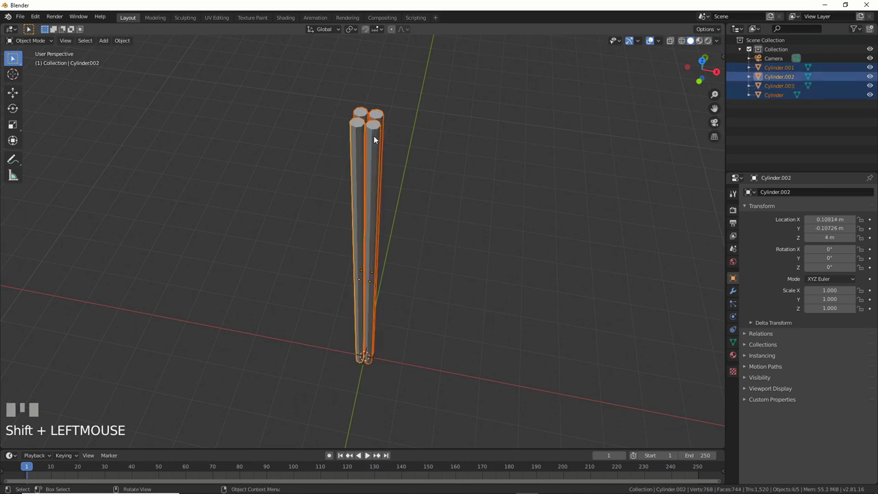
{"action": "left_click_drag", "start_coordinate": [128, 46], "coordinate": [430, 290]}
{"action": "key", "text": "shift+space"}
{"action": "left_click_drag", "start_coordinate": [430, 289], "coordinate": [734, 291]}
{"action": "left_click", "coordinate": [734, 292]}
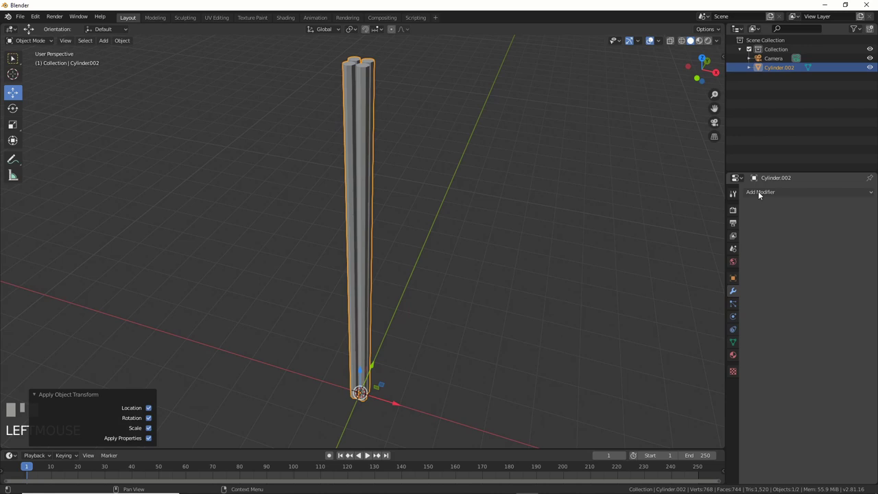
- Add a Simple Deform Twist of 720° around Z to the bundle and apply it to the mesh
{"action": "left_click_drag", "start_coordinate": [759, 195], "coordinate": [483, 236]}
{"action": "left_click_drag", "start_coordinate": [483, 236], "coordinate": [785, 305]}
{"action": "left_click_drag", "start_coordinate": [785, 306], "coordinate": [419, 174]}
{"action": "key", "text": "Return"}
{"action": "left_click_drag", "start_coordinate": [419, 175], "coordinate": [444, 200]}
{"action": "middle_click", "coordinate": [450, 164]}
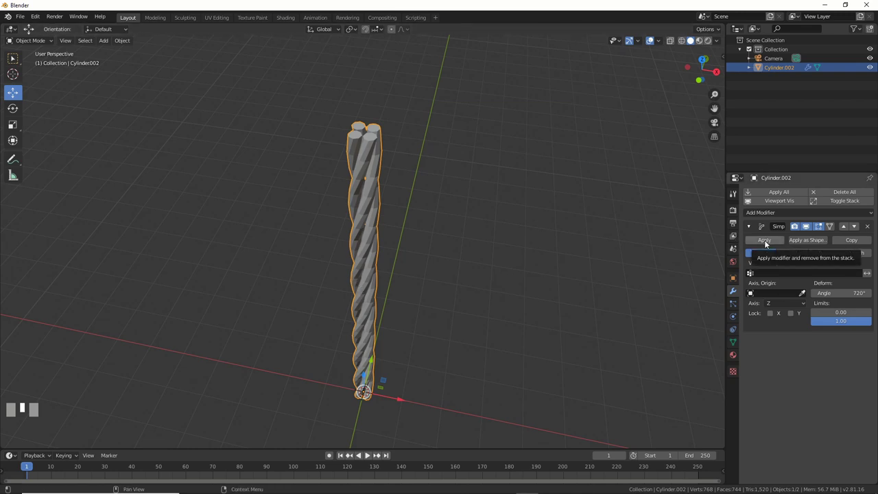
{"action": "left_click", "coordinate": [766, 244]}
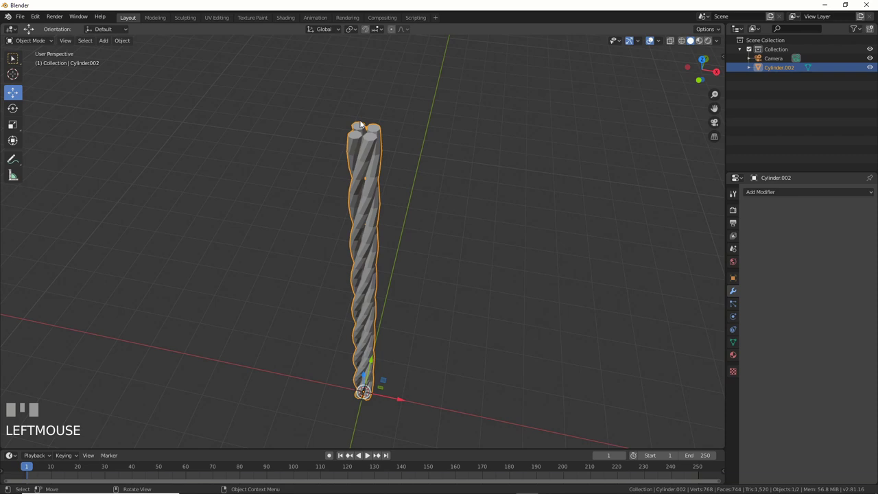
- Enter edit mode in face select and pick the top end face of one strand
{"action": "left_click_drag", "start_coordinate": [473, 254], "coordinate": [405, 205]}
{"action": "left_click_drag", "start_coordinate": [407, 203], "coordinate": [80, 43]}
{"action": "scroll", "scroll_direction": "up", "scroll_amount": 3}
{"action": "key", "text": "Tab"}
{"action": "left_click", "coordinate": [81, 43]}
{"action": "left_click", "coordinate": [12, 58]}
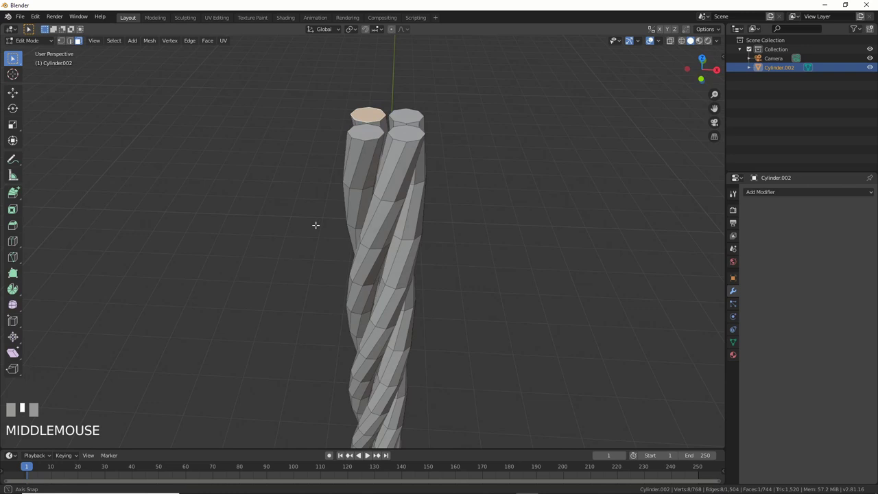
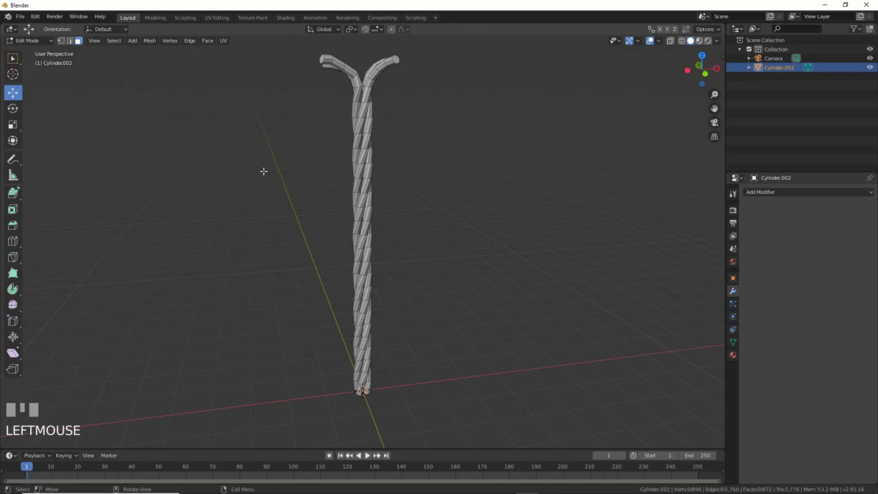
- Return to object mode with the splayed bundle and select the new Cylinder sleeve object
{"action": "key", "text": "Tab"}
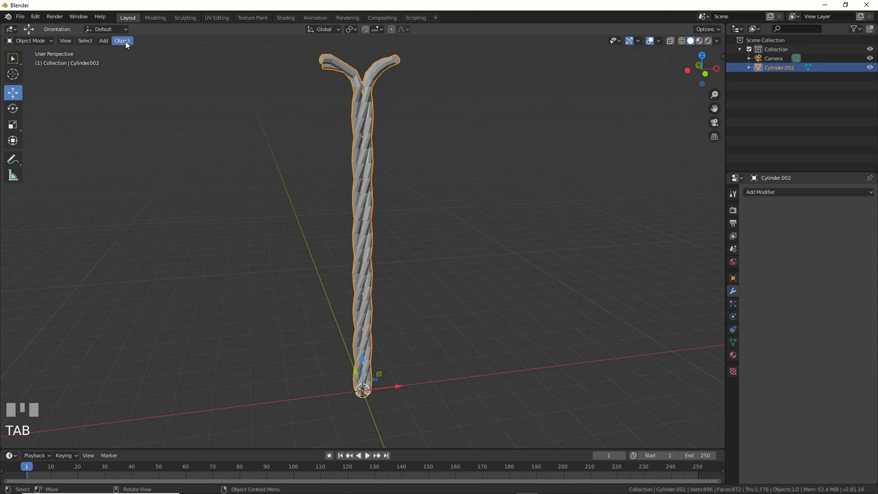
{"action": "left_click_drag", "start_coordinate": [102, 43], "coordinate": [269, 240]}
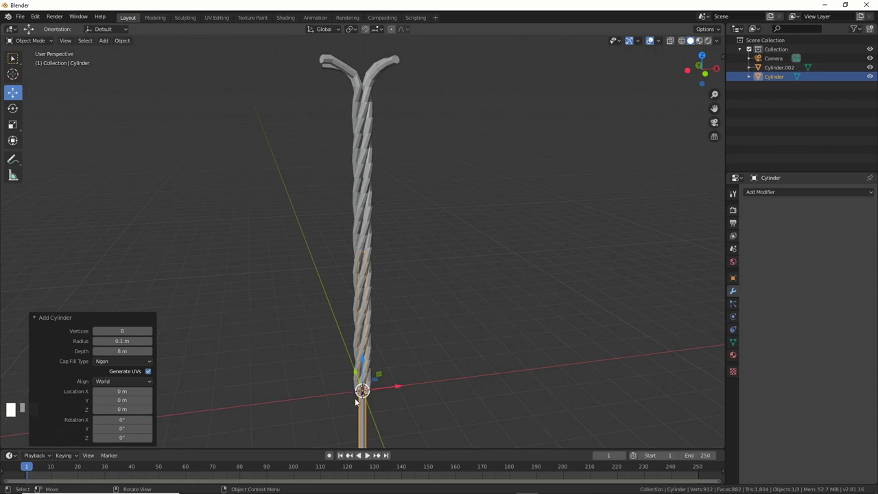
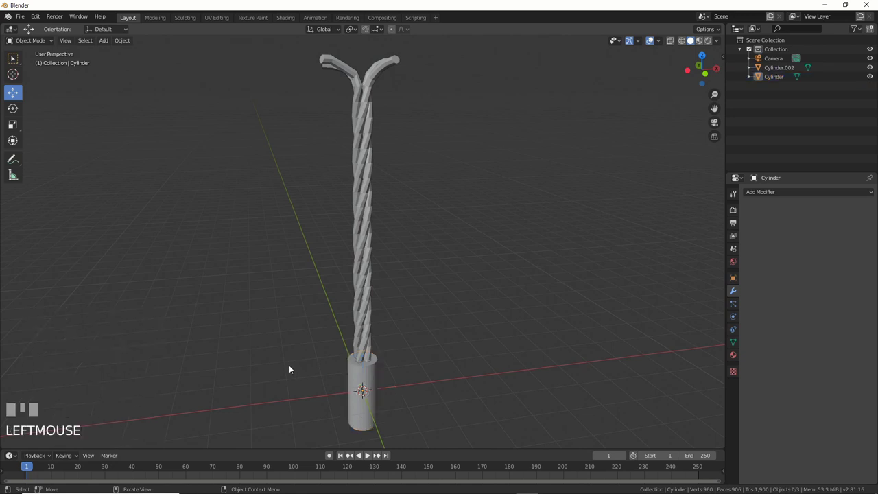
{"action": "left_click", "coordinate": [367, 374]}
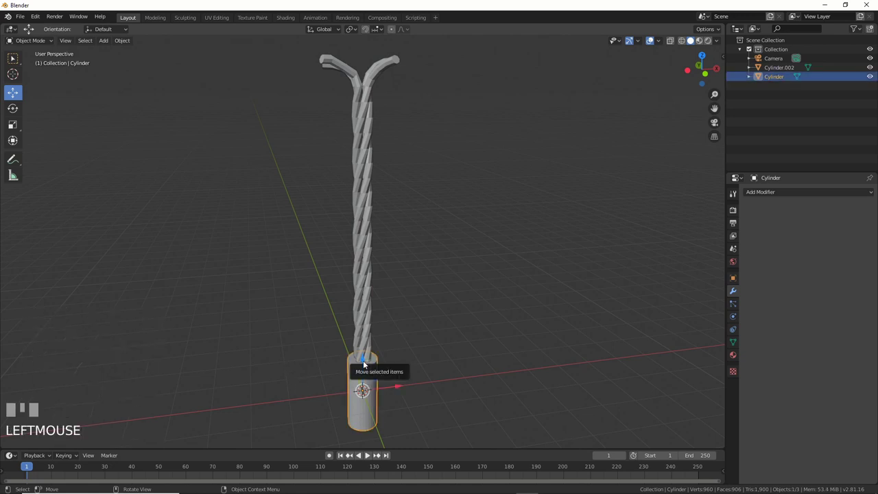
{"action": "left_click_drag", "start_coordinate": [364, 362], "coordinate": [384, 122]}
{"action": "left_click_drag", "start_coordinate": [385, 123], "coordinate": [383, 194]}
{"action": "scroll", "scroll_direction": "up", "scroll_amount": 3}
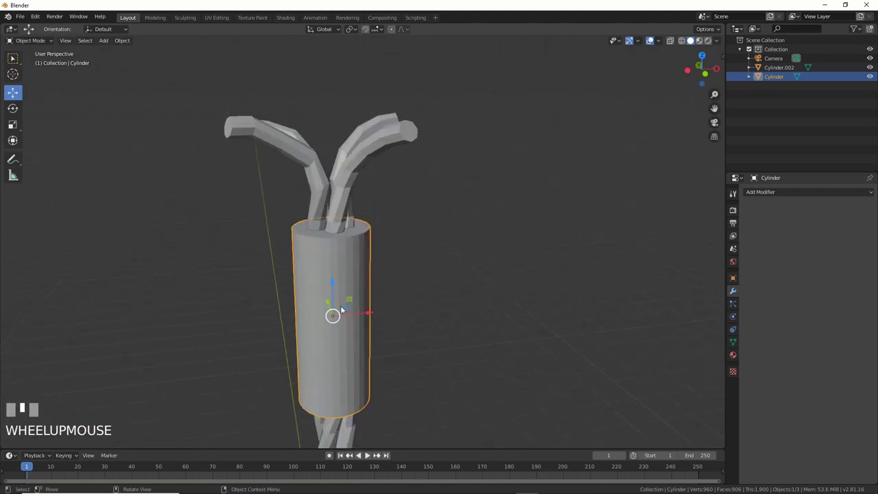
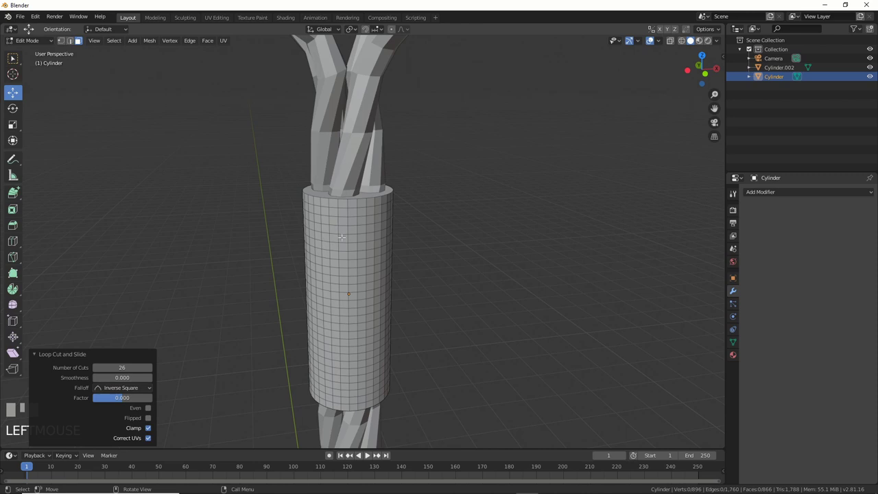
- Select all sleeve faces and inset them evenly to form the woven pattern of 2,208 faces
{"action": "key", "text": "a"}
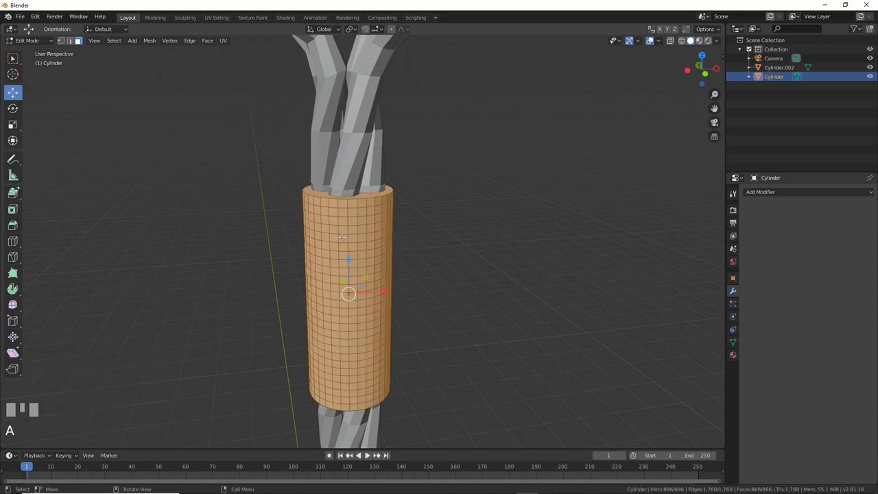
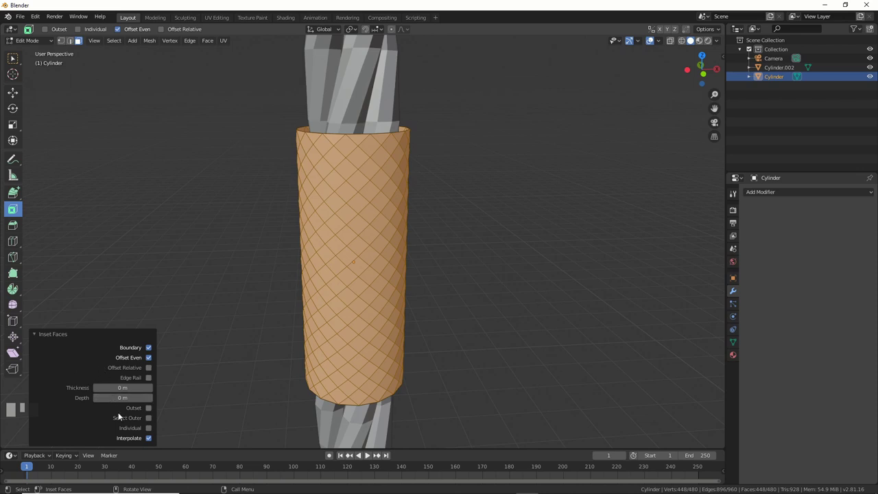
{"action": "left_click", "coordinate": [154, 435]}
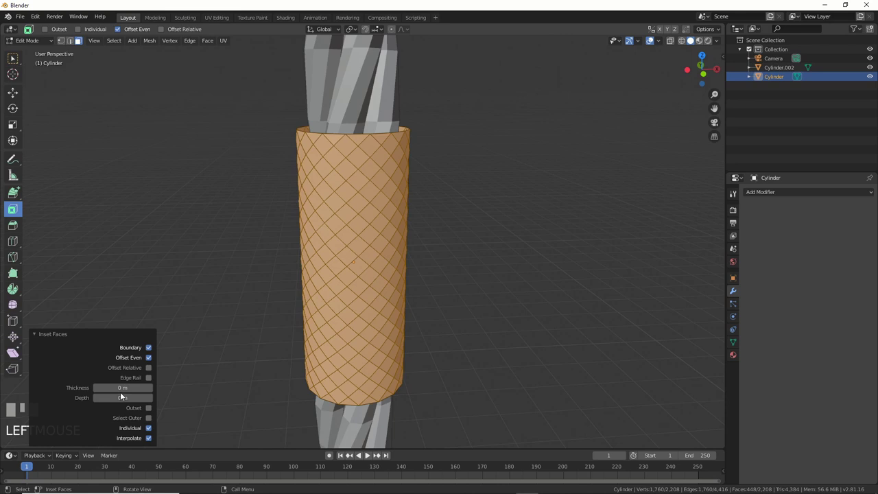
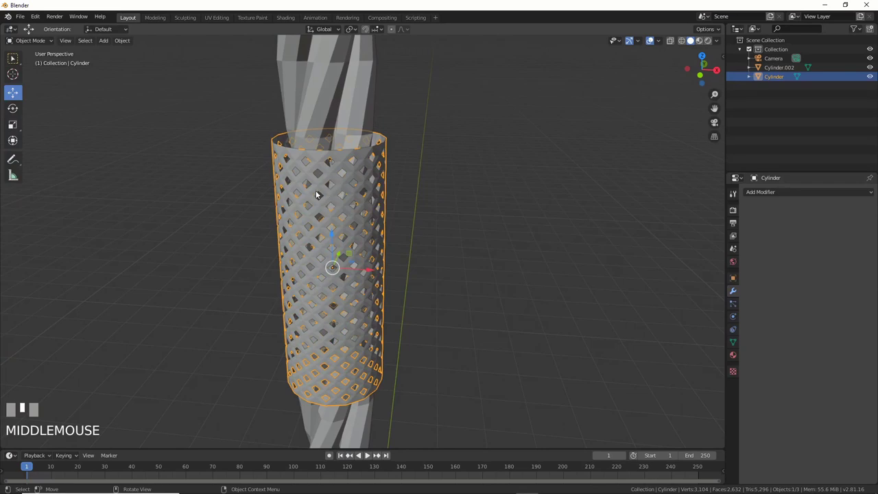
- Add a 0.02 m Solidify modifier to the Cylinder sleeve in object mode
{"action": "left_click_drag", "start_coordinate": [129, 45], "coordinate": [327, 253]}
{"action": "left_click_drag", "start_coordinate": [327, 253], "coordinate": [765, 194]}
{"action": "scroll", "scroll_direction": "up", "scroll_amount": 3}
{"action": "scroll", "scroll_direction": "up", "scroll_amount": 3}
{"action": "scroll", "scroll_direction": "up", "scroll_amount": 3}
{"action": "left_click_drag", "start_coordinate": [766, 195], "coordinate": [481, 211]}
{"action": "scroll", "scroll_direction": "down", "scroll_amount": 3}
{"action": "scroll", "scroll_direction": "up", "scroll_amount": 3}
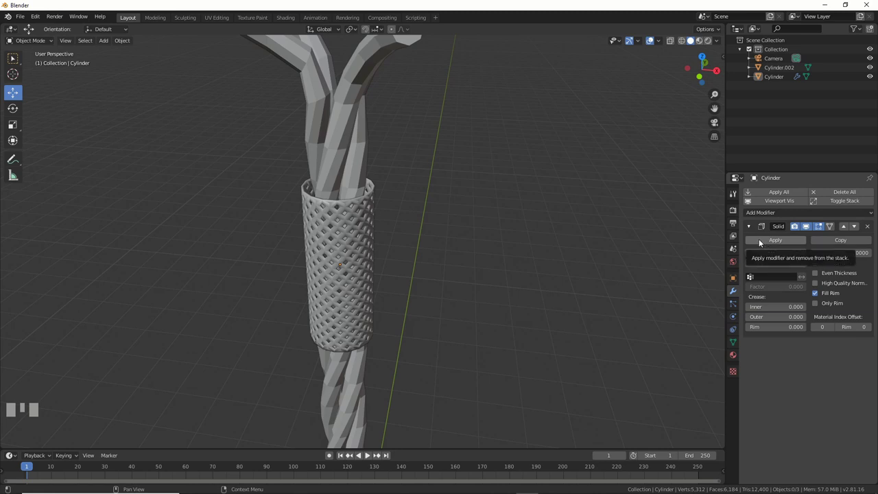
- Set the Solidify thickness to 0.02 m and offset to −1, leaving Only Rim off
{"action": "left_click", "coordinate": [818, 274]}
{"action": "left_click", "coordinate": [818, 275]}
{"action": "double_click", "coordinate": [818, 267]}
{"action": "left_click", "coordinate": [821, 286]}
{"action": "left_click", "coordinate": [821, 286]}
{"action": "left_click", "coordinate": [818, 306]}
{"action": "double_click", "coordinate": [818, 306]}
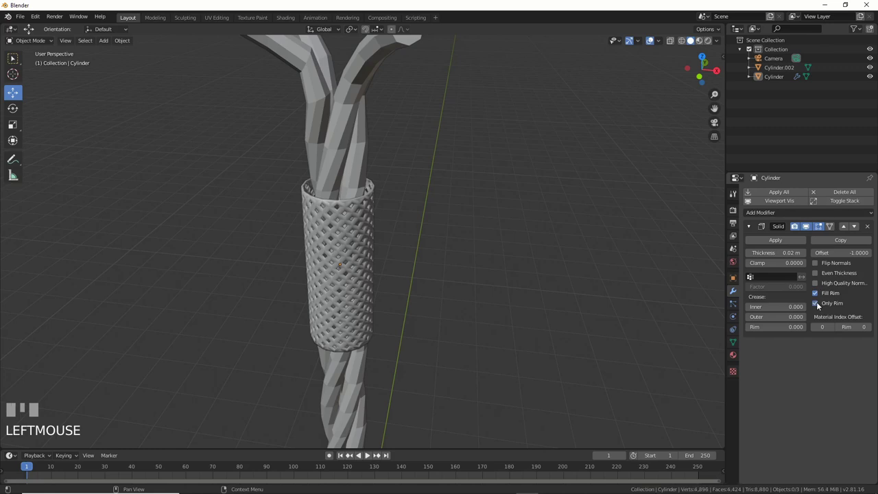
{"action": "left_click", "coordinate": [818, 306]}
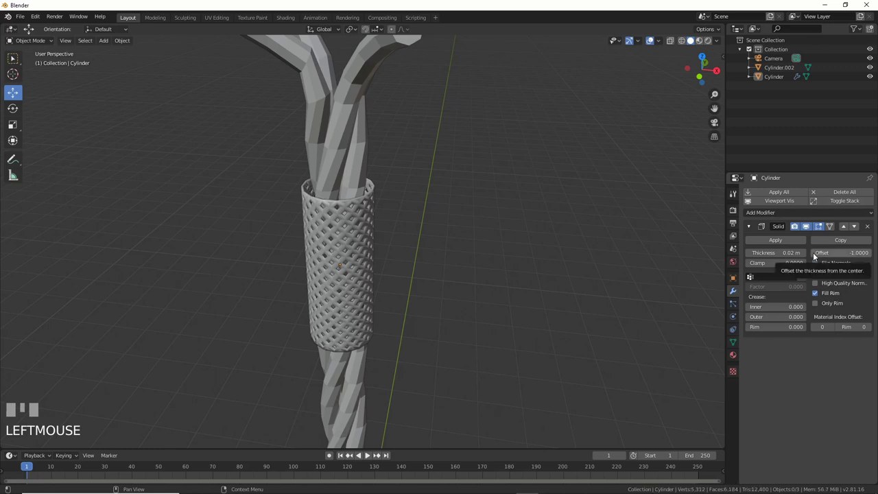
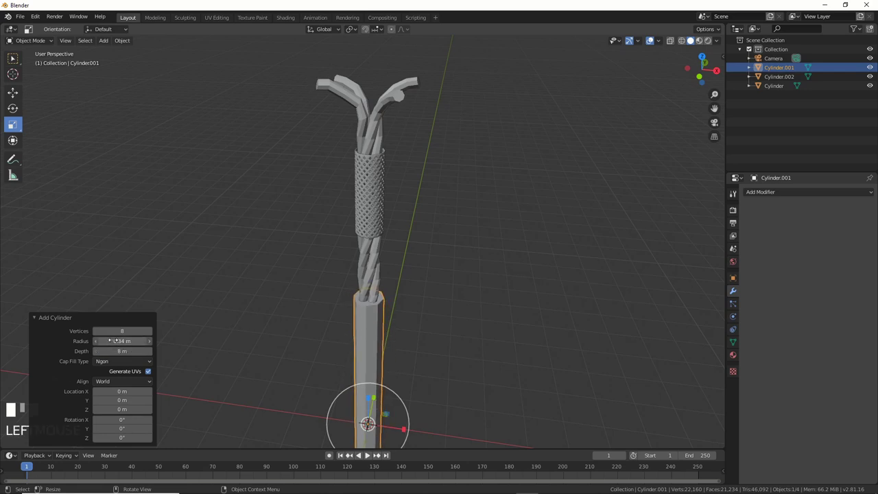
- Scale the Cylinder.001 jacket to fit around the cable
{"action": "left_click_drag", "start_coordinate": [168, 303], "coordinate": [26, 105]}
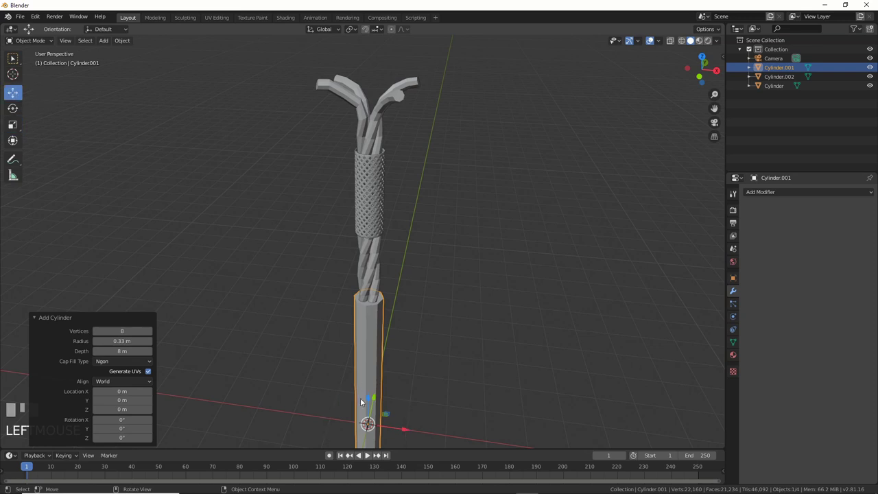
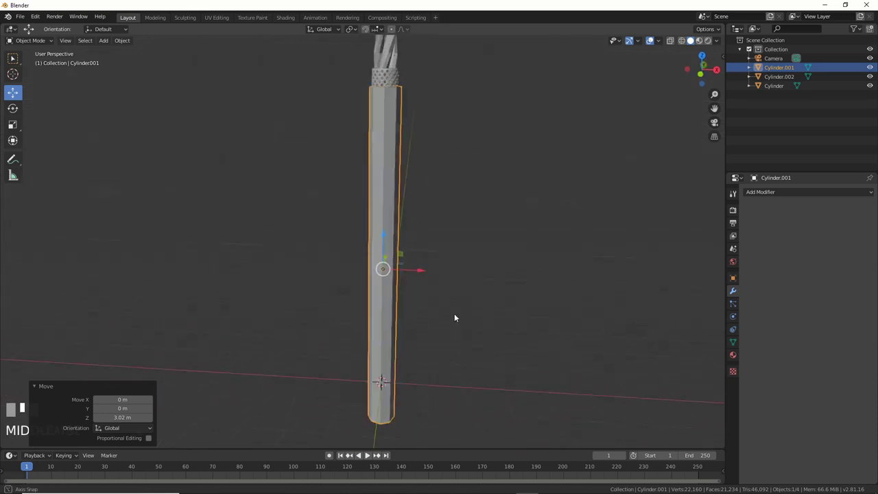
{"action": "scroll", "scroll_direction": "up", "scroll_amount": 3}
{"action": "key", "text": "s"}
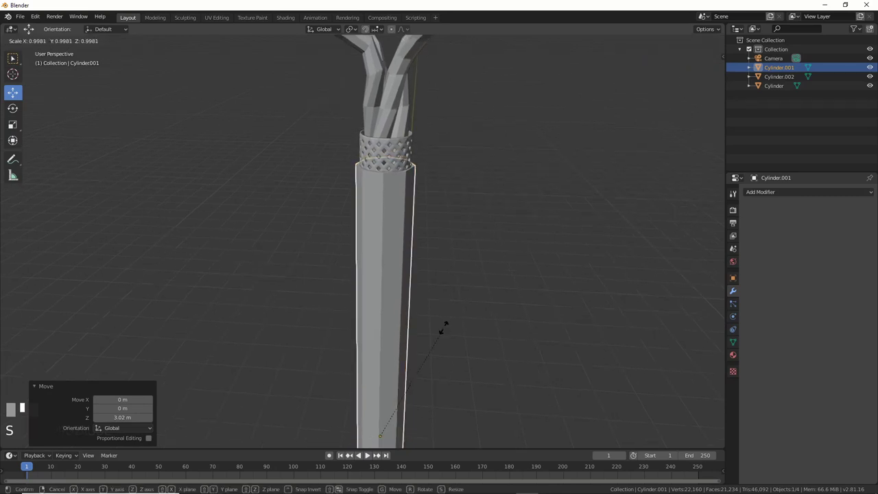
{"action": "left_click", "coordinate": [439, 332]}
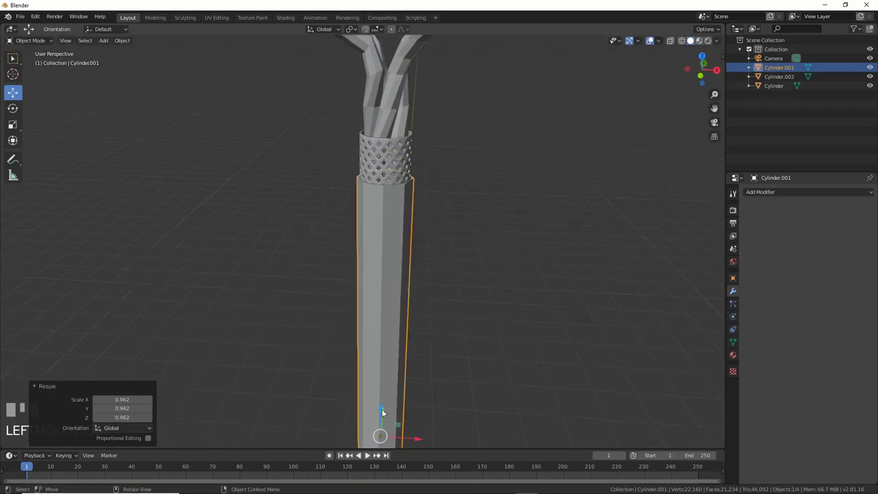
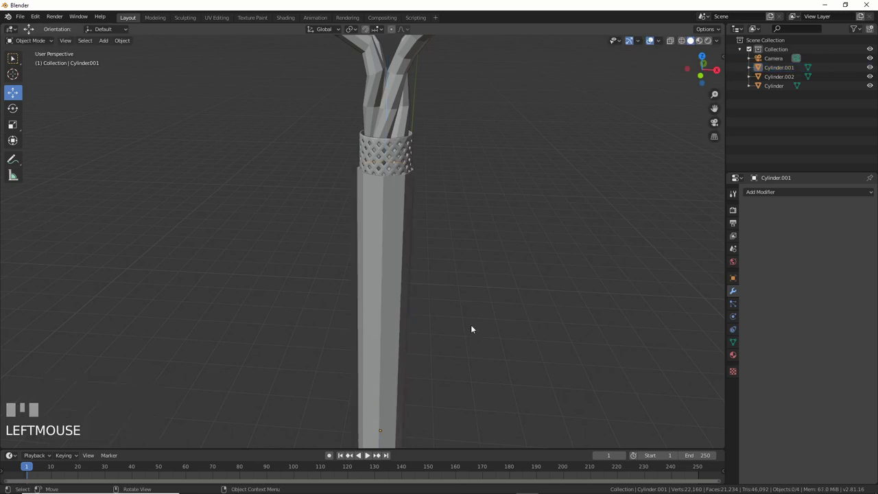
- Reselect Cylinder.001 and give it a Subdivision Surface modifier at viewport level 1
{"action": "left_click_drag", "start_coordinate": [476, 288], "coordinate": [380, 226]}
{"action": "left_click", "coordinate": [379, 226]}
{"action": "left_click_drag", "start_coordinate": [758, 196], "coordinate": [403, 312]}
{"action": "left_click_drag", "start_coordinate": [403, 312], "coordinate": [362, 361]}
- Cut an edge loop near the jacket's end in Edit Mode so it stays crisp under subdivision
{"action": "key", "text": "Tab"}
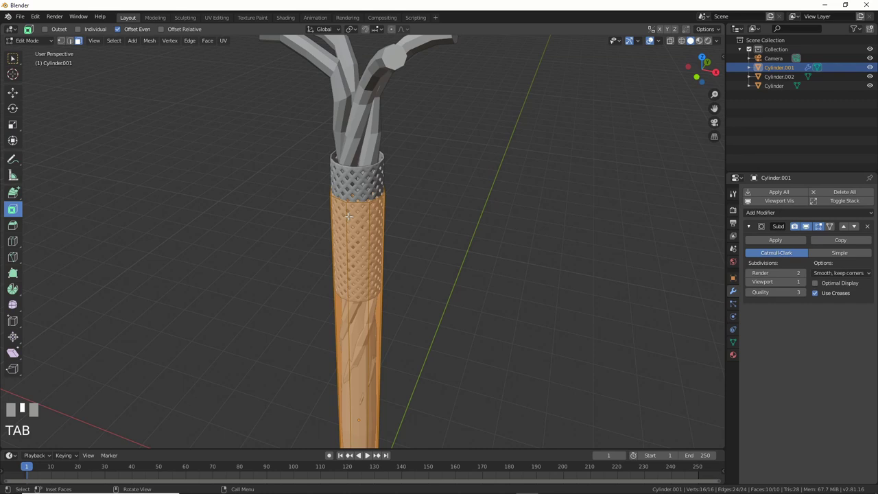
{"action": "key", "text": "ctrl+r"}
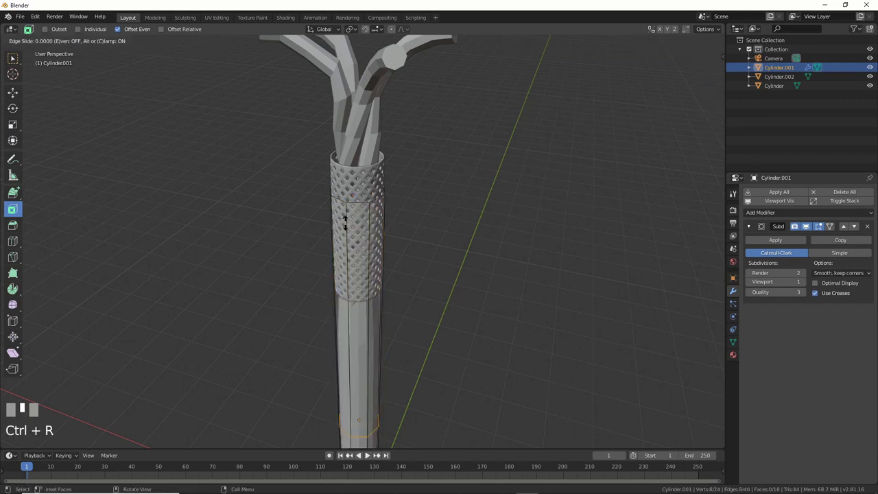
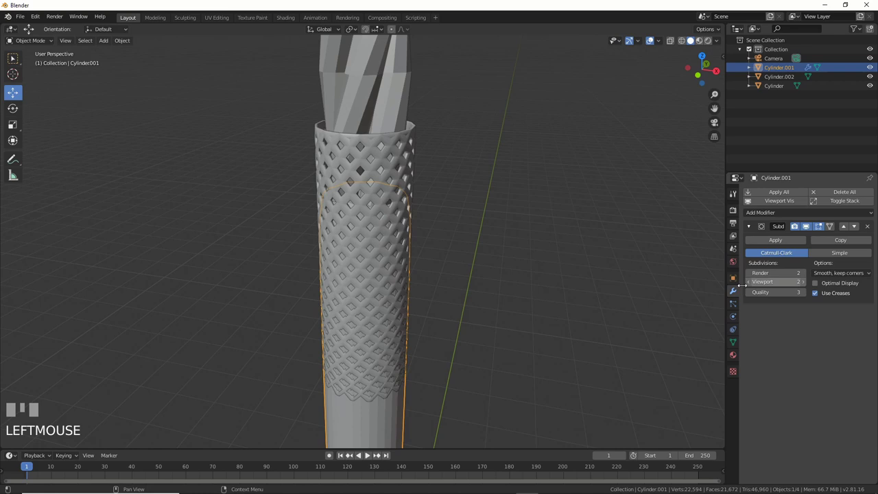
- Resize the Cylinder.001 jacket to fit around the braided sleeve
{"action": "left_click_drag", "start_coordinate": [528, 307], "coordinate": [542, 303]}
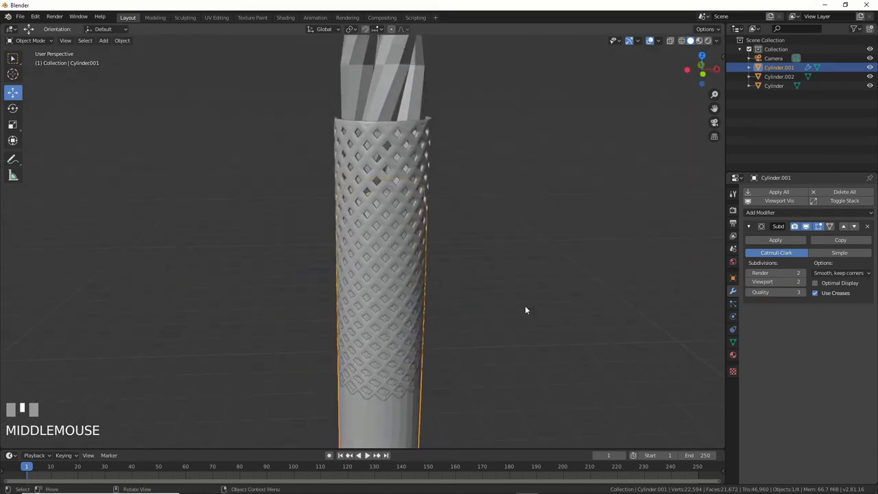
{"action": "key", "text": "s"}
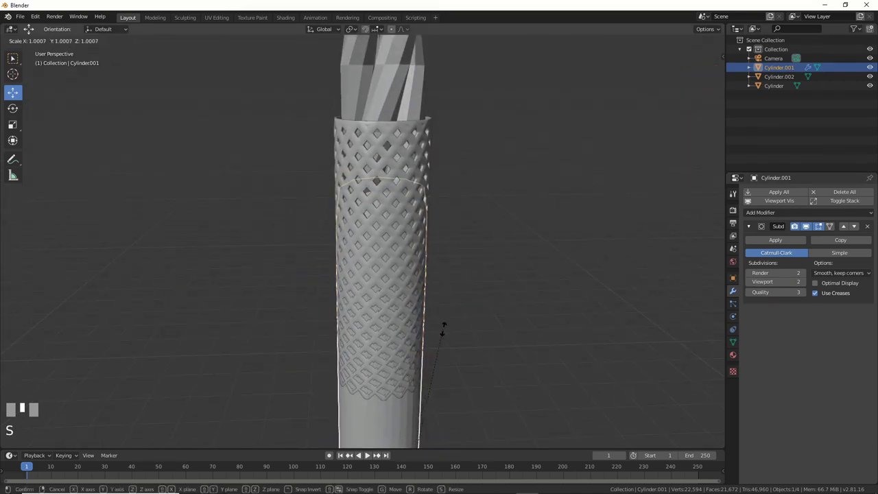
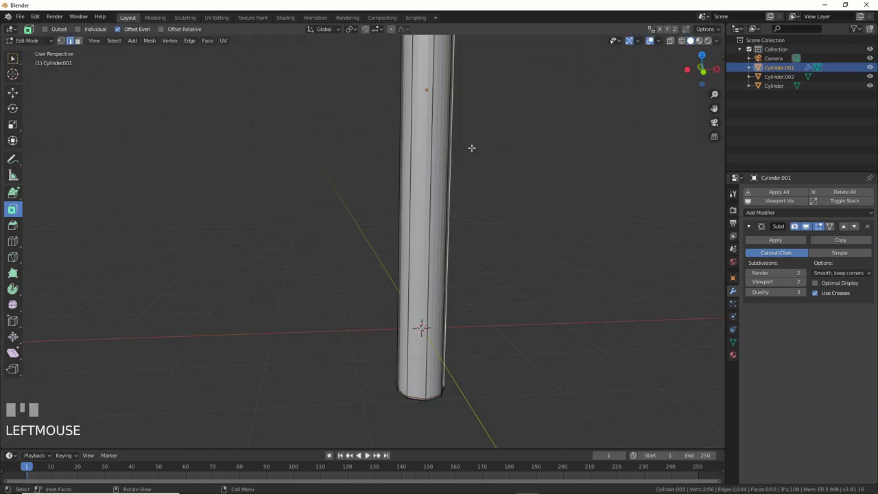
- Finish the jacket edit and return Cylinder.001 to Object Mode
{"action": "key", "text": "Tab"}
{"action": "left_click_drag", "start_coordinate": [506, 123], "coordinate": [345, 249]}
{"action": "left_click", "coordinate": [345, 248]}
{"action": "scroll", "scroll_direction": "down", "scroll_amount": 3}
- Make the twisted wires object Cylinder.002 the active selection
{"action": "left_click_drag", "start_coordinate": [378, 316], "coordinate": [348, 373]}
{"action": "left_click_drag", "start_coordinate": [348, 373], "coordinate": [392, 266]}
{"action": "left_click_drag", "start_coordinate": [392, 266], "coordinate": [28, 19]}
{"action": "scroll", "scroll_direction": "down", "scroll_amount": 3}
{"action": "left_click", "coordinate": [28, 20]}
{"action": "left_click_drag", "start_coordinate": [454, 296], "coordinate": [339, 218]}
{"action": "left_click", "coordinate": [339, 218]}
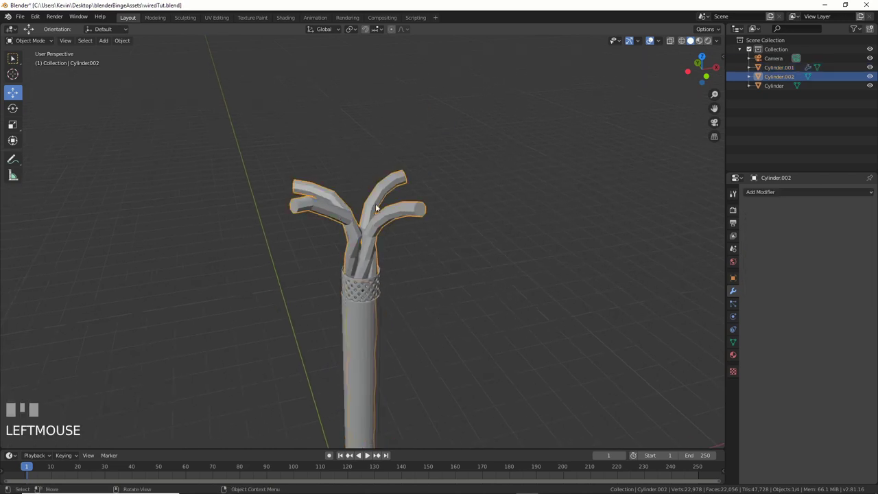
- Enter Edit Mode on Cylinder.002 with the bent wire ends framed in view
{"action": "left_click", "coordinate": [366, 290]}
{"action": "left_click", "coordinate": [347, 324]}
{"action": "left_click_drag", "start_coordinate": [425, 345], "coordinate": [342, 198]}
{"action": "scroll", "scroll_direction": "up", "scroll_amount": 3}
{"action": "scroll", "scroll_direction": "up", "scroll_amount": 3}
{"action": "scroll", "scroll_direction": "up", "scroll_amount": 3}
{"action": "left_click", "coordinate": [342, 199]}
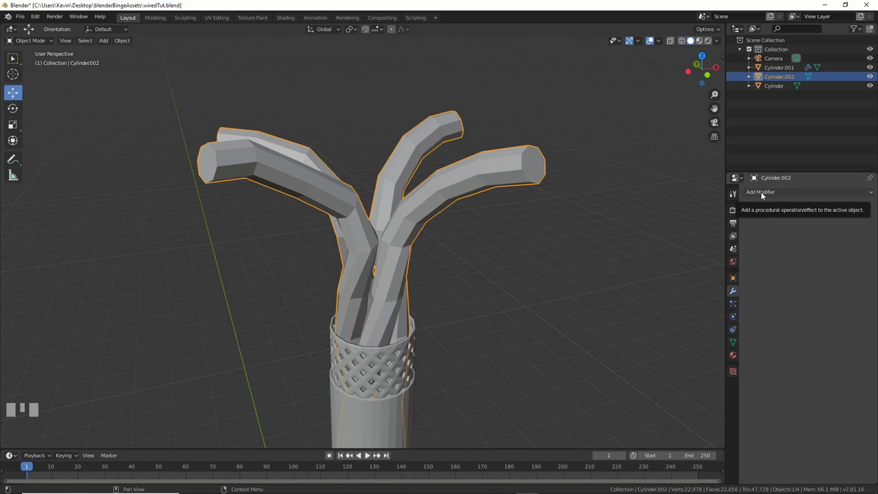
- Cut an edge loop around the wire just above the sleeve and nudge its vertices
{"action": "left_click_drag", "start_coordinate": [762, 193], "coordinate": [411, 244]}
{"action": "left_click_drag", "start_coordinate": [411, 244], "coordinate": [409, 242]}
{"action": "scroll", "scroll_direction": "up", "scroll_amount": 3}
{"action": "middle_click", "coordinate": [378, 266]}
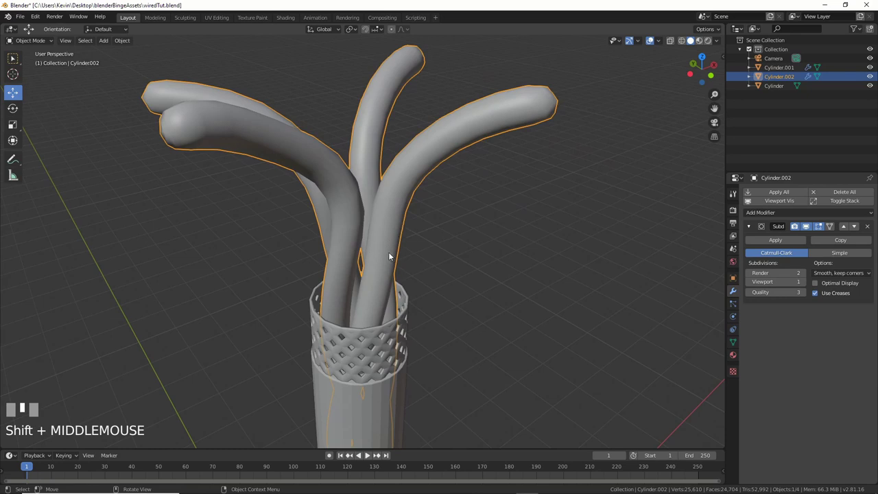
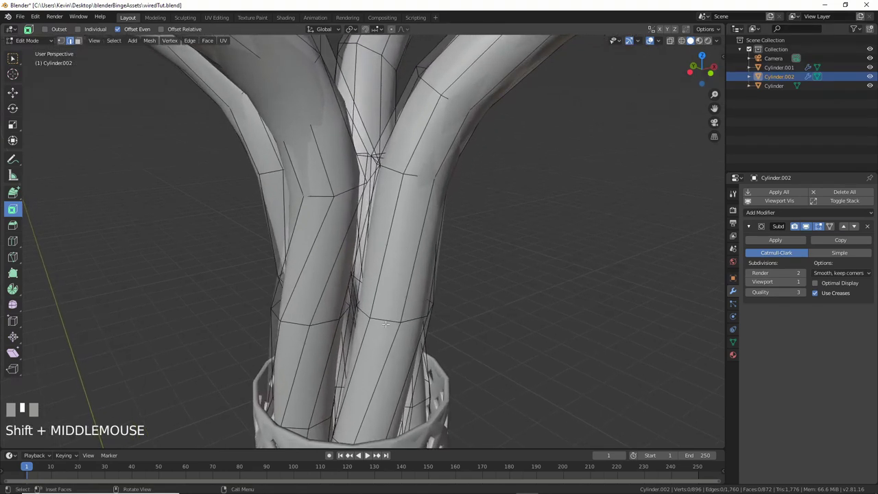
{"action": "key", "text": "ctrl+r"}
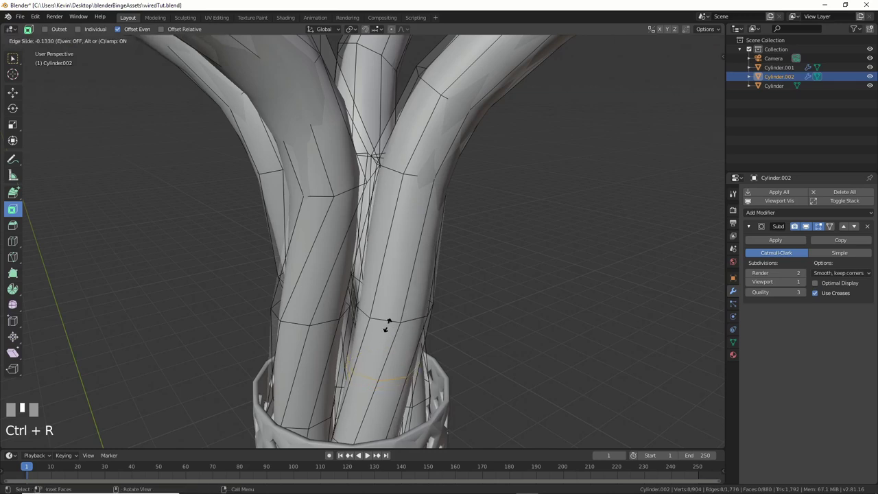
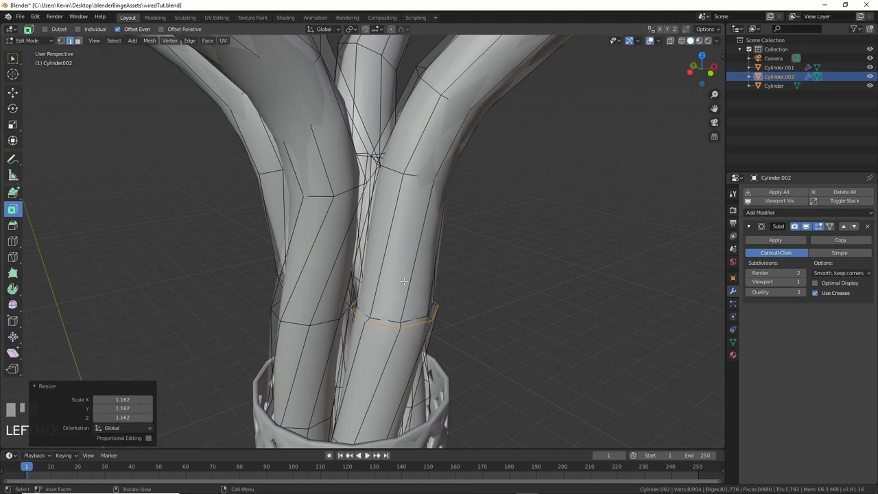
{"action": "key", "text": "shift+space"}
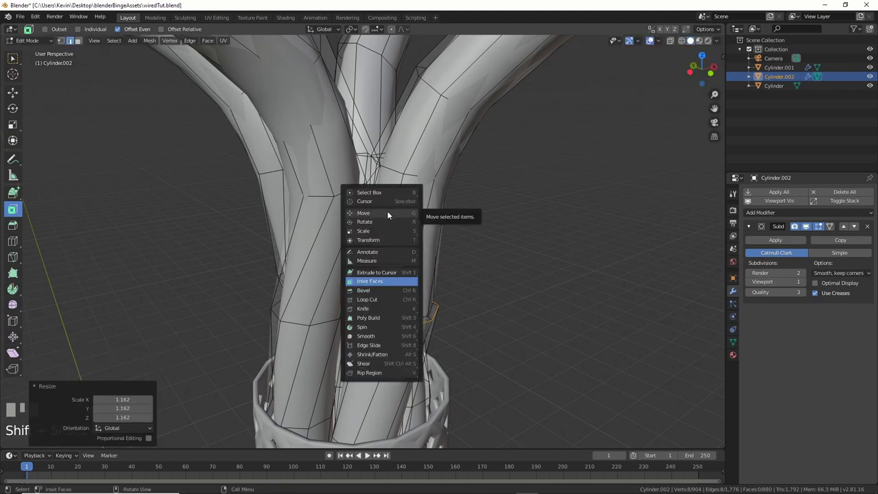
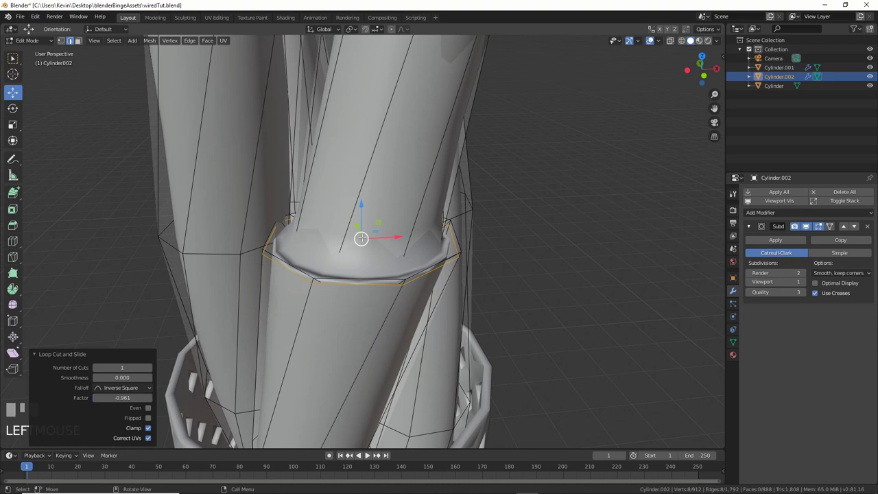
- Cut three more edge loops into the wire where it enters the braided sleeve
{"action": "key", "text": "ctrl+r"}
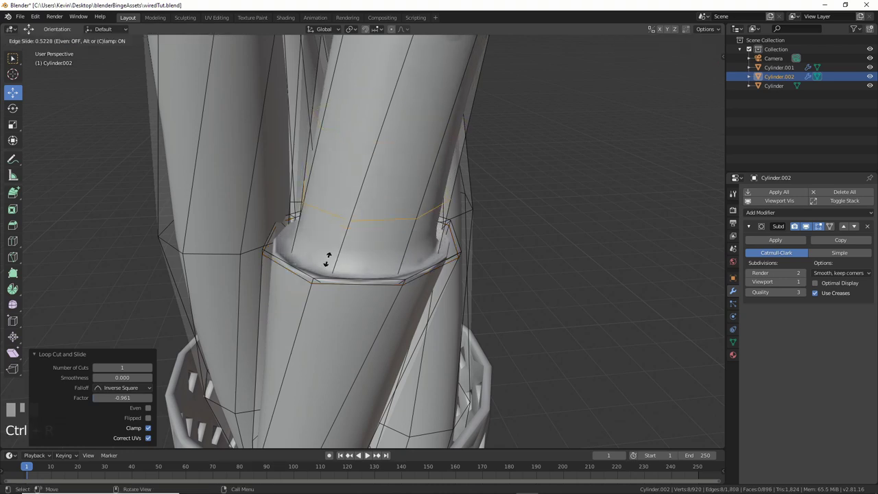
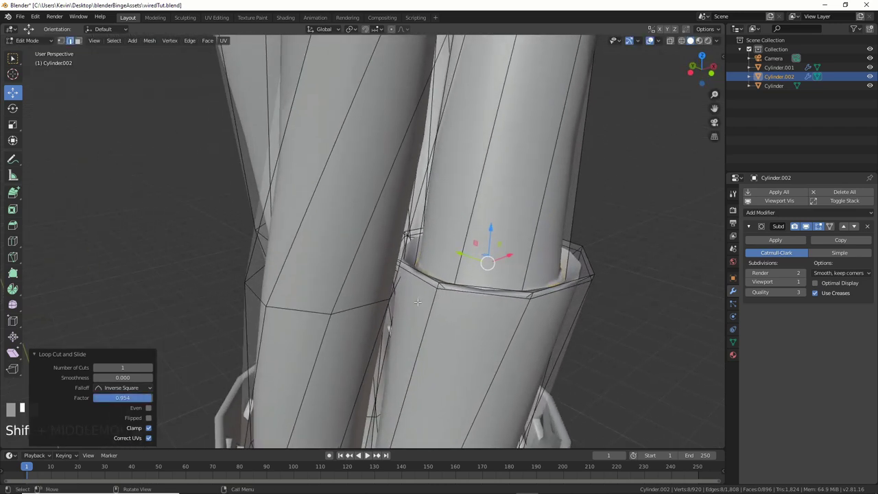
{"action": "key", "text": "ctrl+r"}
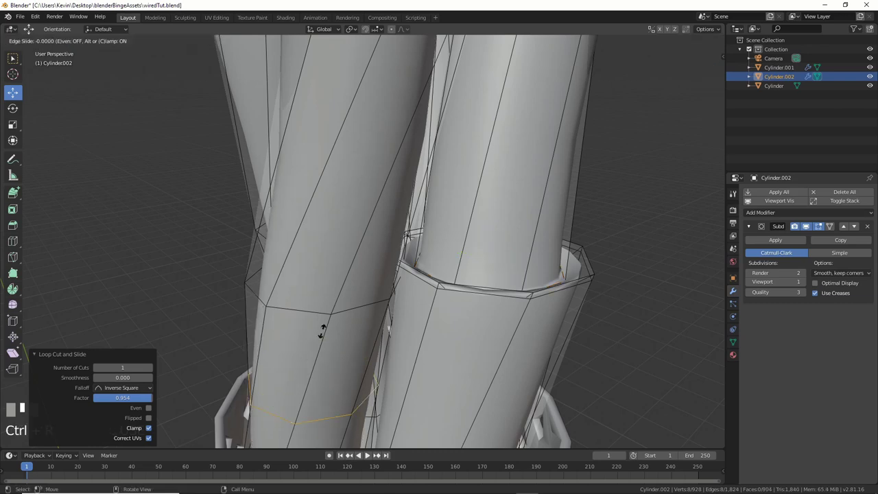
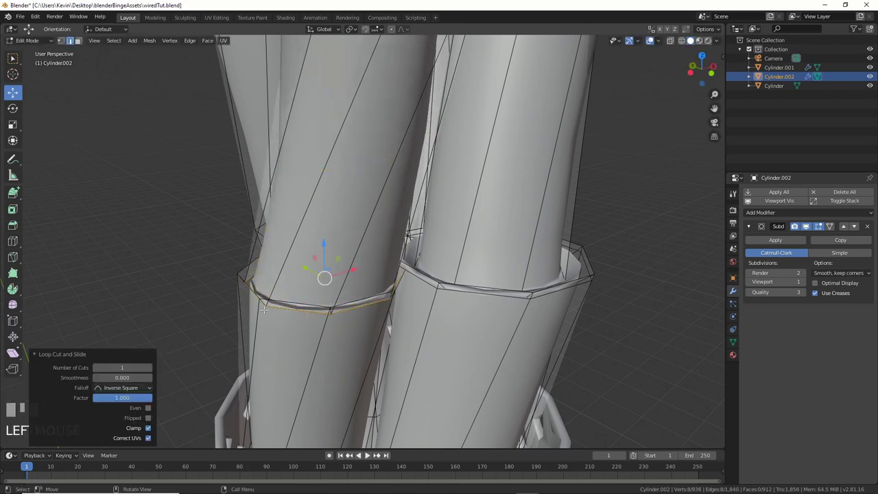
{"action": "key", "text": "ctrl+r"}
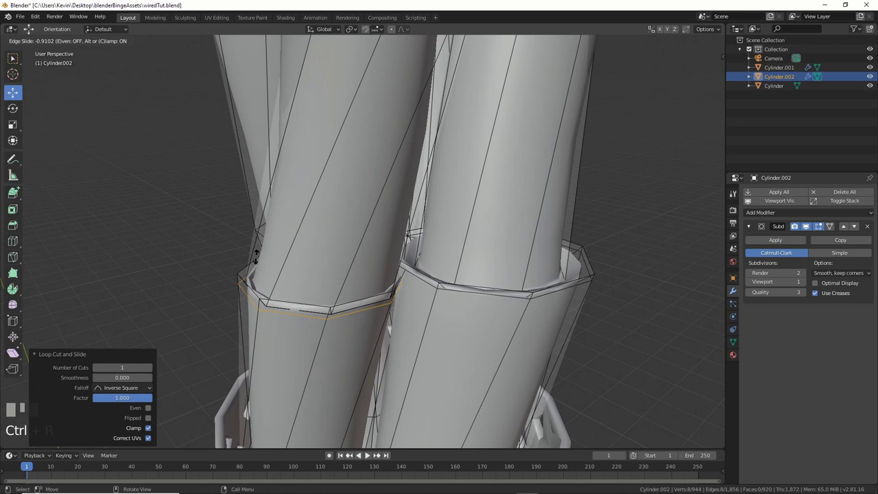
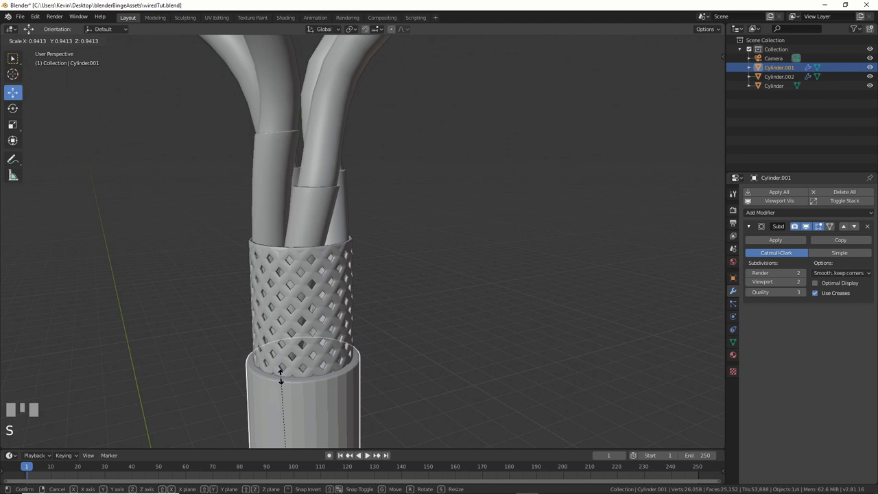
- Confirm the jacket scale at about 0.94 and select the Cylinder.002 wires at their free ends
{"action": "left_click", "coordinate": [270, 386]}
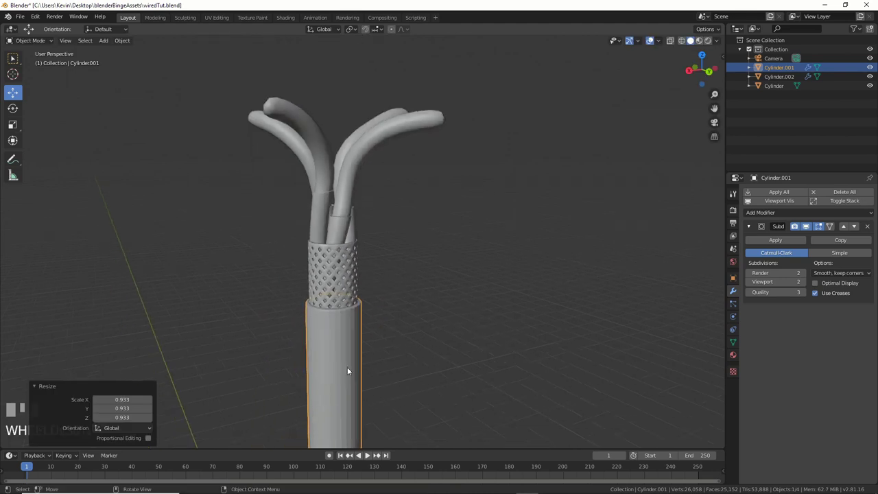
{"action": "left_click_drag", "start_coordinate": [350, 352], "coordinate": [357, 384]}
{"action": "left_click_drag", "start_coordinate": [357, 384], "coordinate": [432, 249]}
{"action": "left_click_drag", "start_coordinate": [406, 209], "coordinate": [358, 202]}
{"action": "scroll", "scroll_direction": "up", "scroll_amount": 3}
{"action": "left_click", "coordinate": [358, 202]}
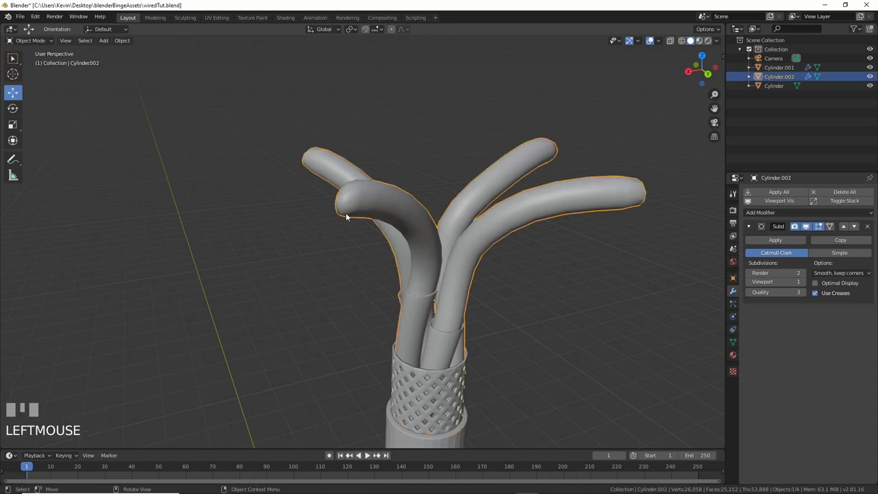
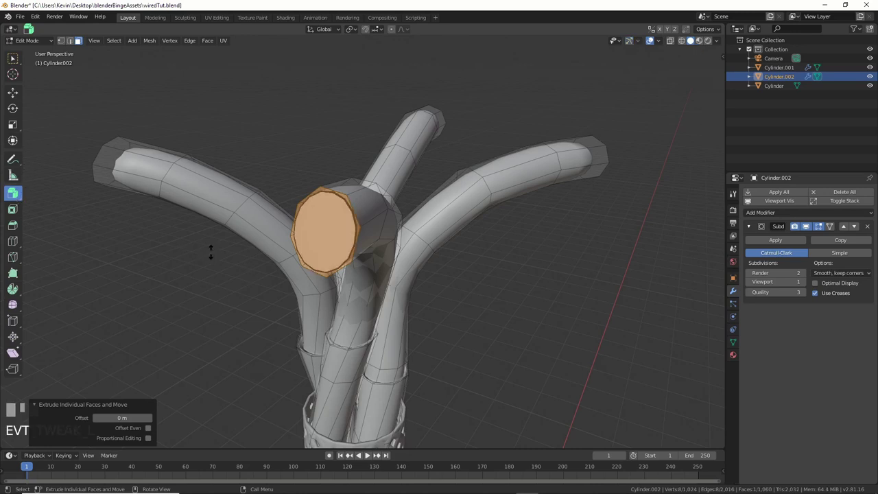
- Scale the extruded wire-end face down to about 0.77 to form a thinner tip
{"action": "key", "text": "s"}
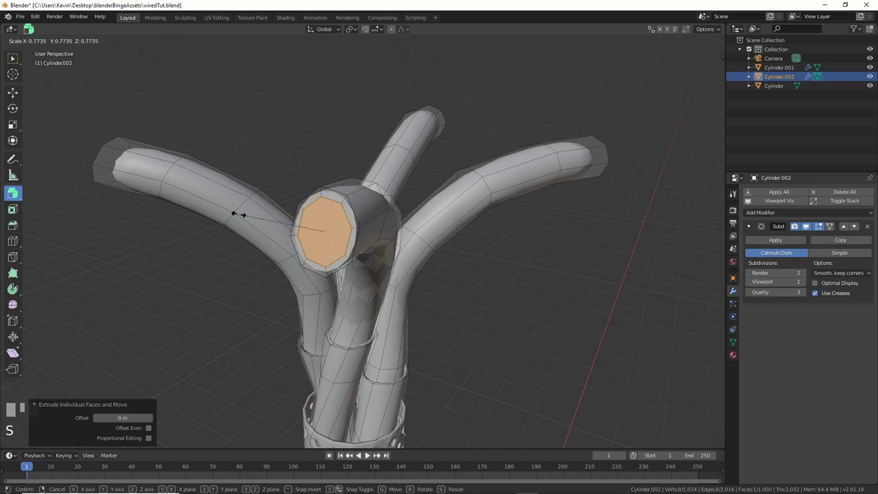
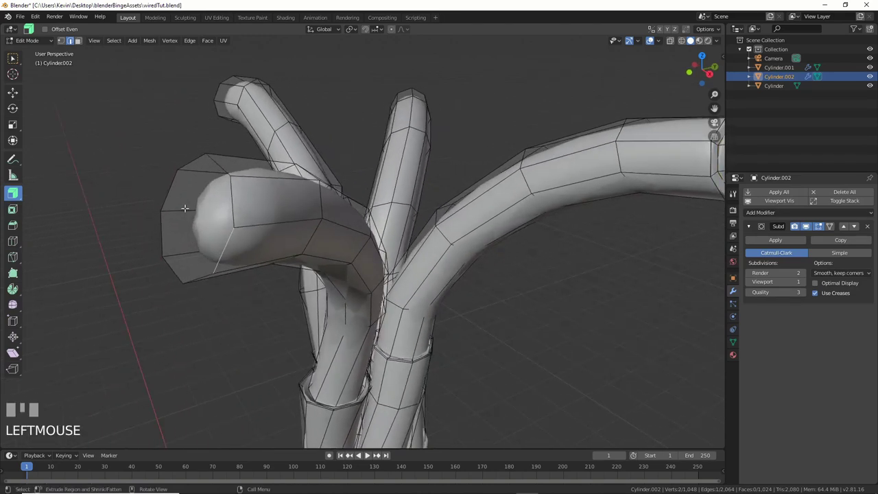
- Clear the vertex selection to start on the other wire end faces
{"action": "left_click", "coordinate": [84, 46]}
{"action": "left_click", "coordinate": [81, 44]}
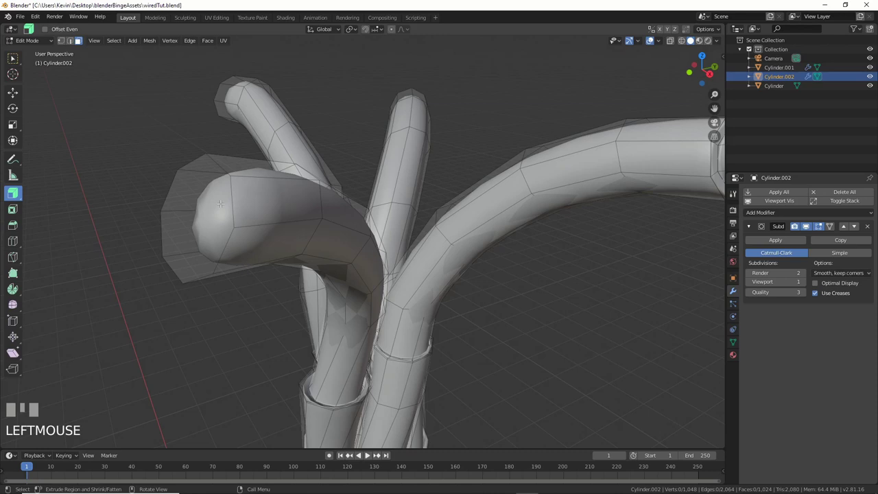
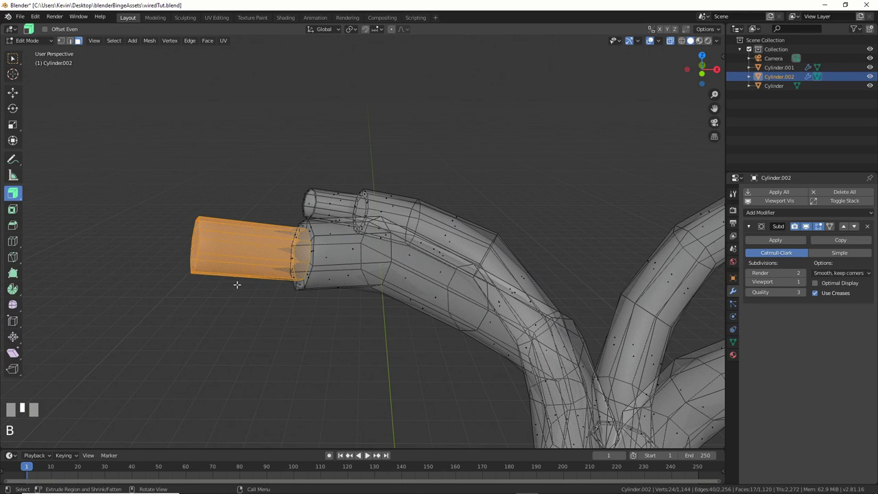
- Shrink, rotate and slide the selected wire-tip geometry into a narrowed extruded tip
{"action": "key", "text": "s"}
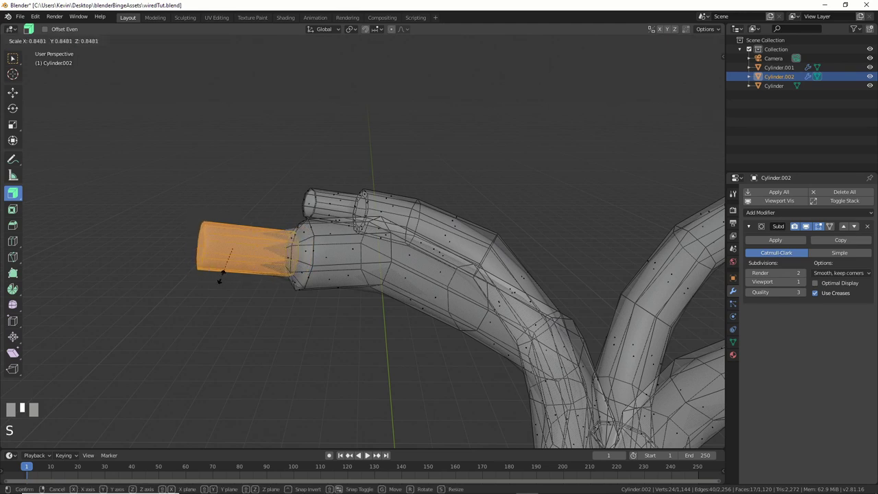
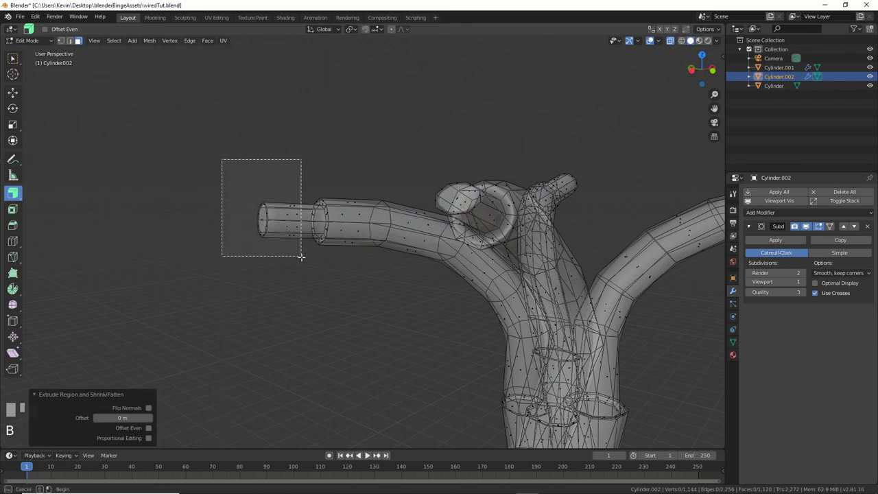
{"action": "key", "text": "r"}
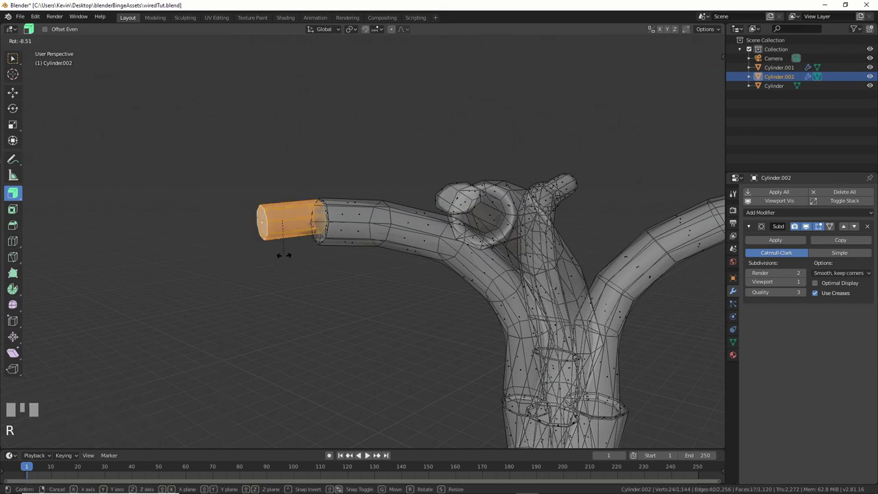
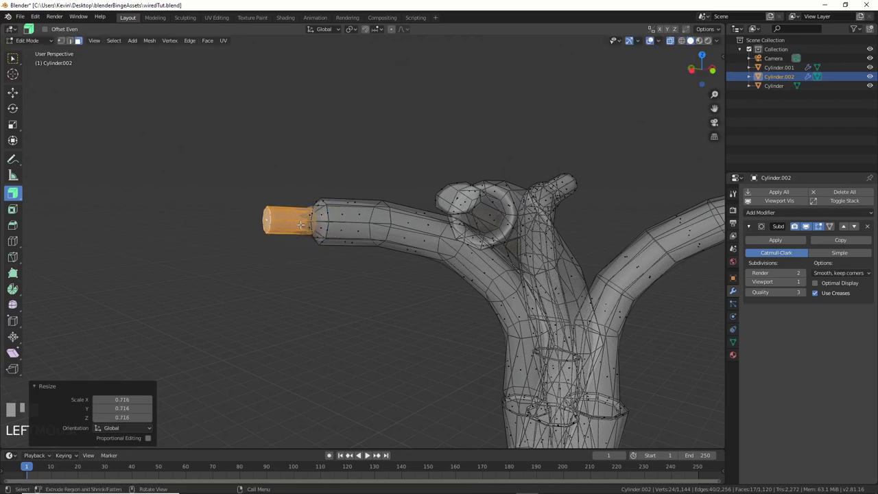
{"action": "key", "text": "g"}
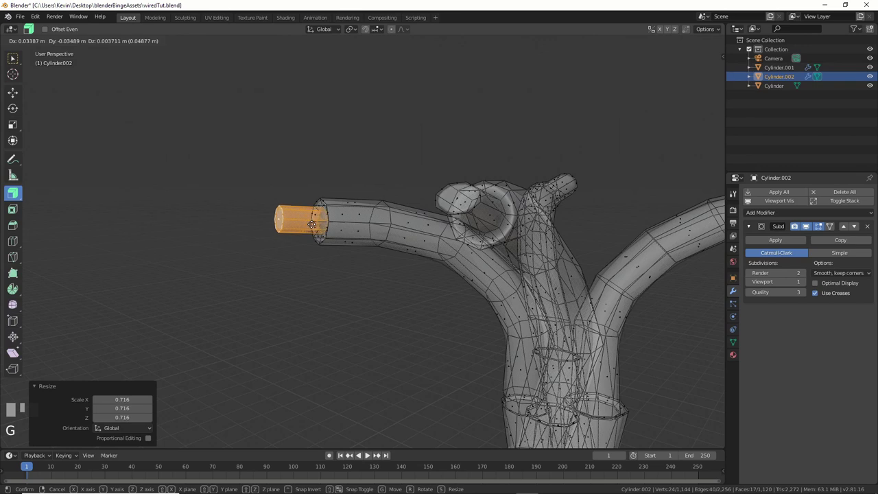
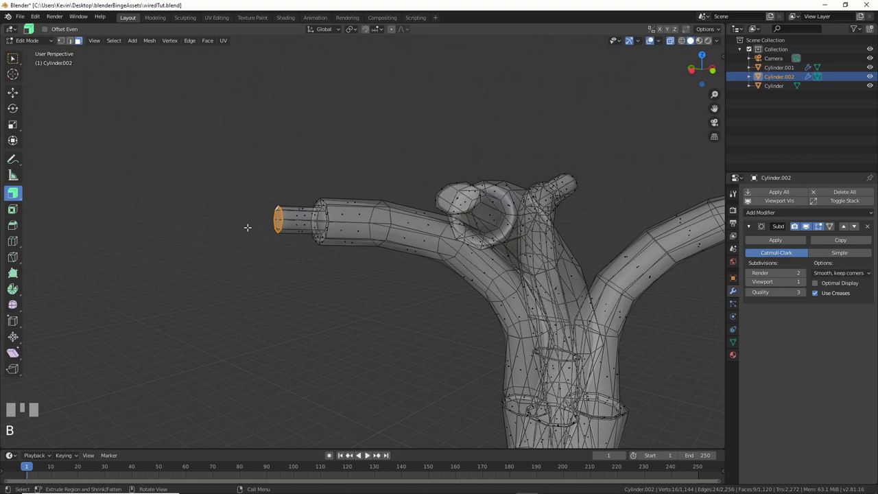
{"action": "key", "text": "g"}
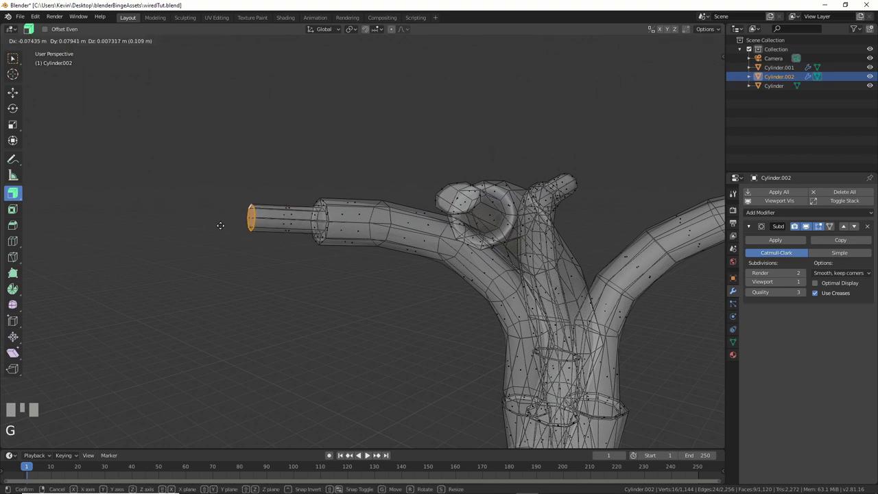
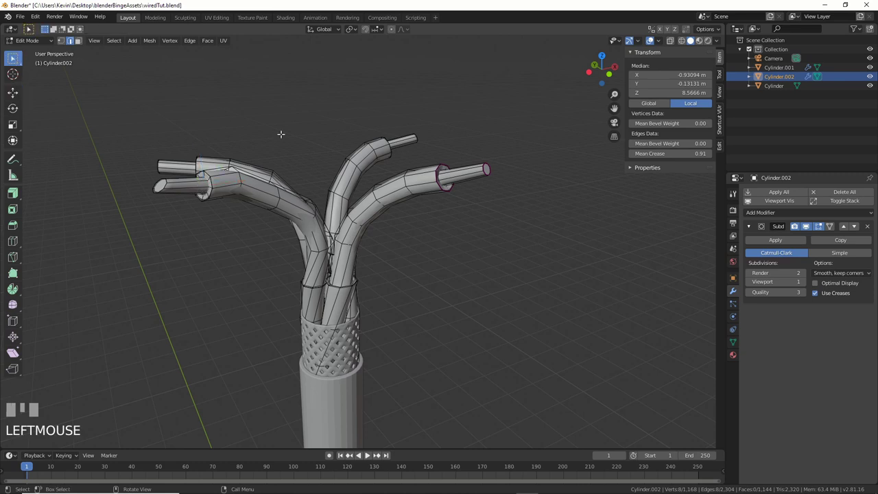
- Leave Edit Mode and switch to the Shading workspace with the HDRI-lit preview
{"action": "key", "text": "Tab"}
{"action": "left_click_drag", "start_coordinate": [381, 282], "coordinate": [469, 106]}
{"action": "left_click", "coordinate": [469, 106]}
{"action": "left_click_drag", "start_coordinate": [467, 123], "coordinate": [447, 188]}
{"action": "left_click", "coordinate": [447, 187]}
- Select the outer cable object Cylinder.001 for its shader nodes
{"action": "left_click_drag", "start_coordinate": [488, 181], "coordinate": [448, 292]}
{"action": "scroll", "scroll_direction": "up", "scroll_amount": 3}
{"action": "scroll", "scroll_direction": "up", "scroll_amount": 3}
{"action": "left_click", "coordinate": [449, 292]}
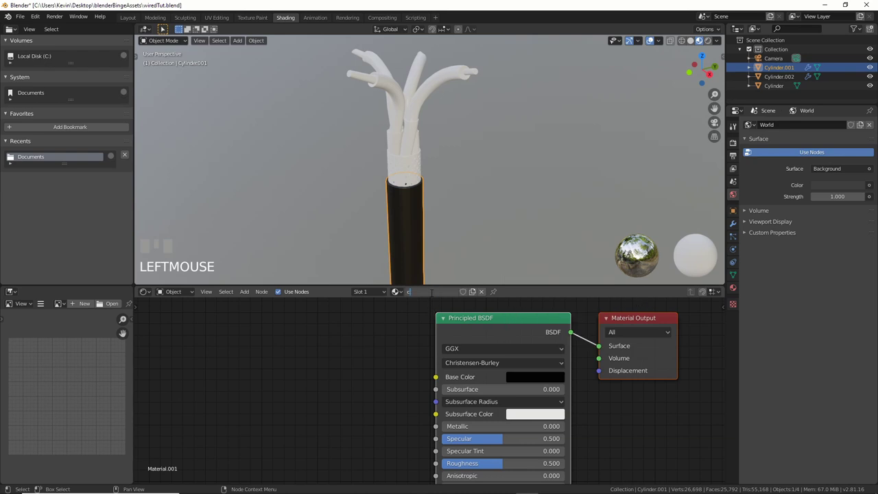
- Confirm the jacket material rename and give the braided Cylinder sleeve its own new Principled BSDF material
{"action": "key", "text": "Return"}
{"action": "left_click_drag", "start_coordinate": [434, 295], "coordinate": [409, 176]}
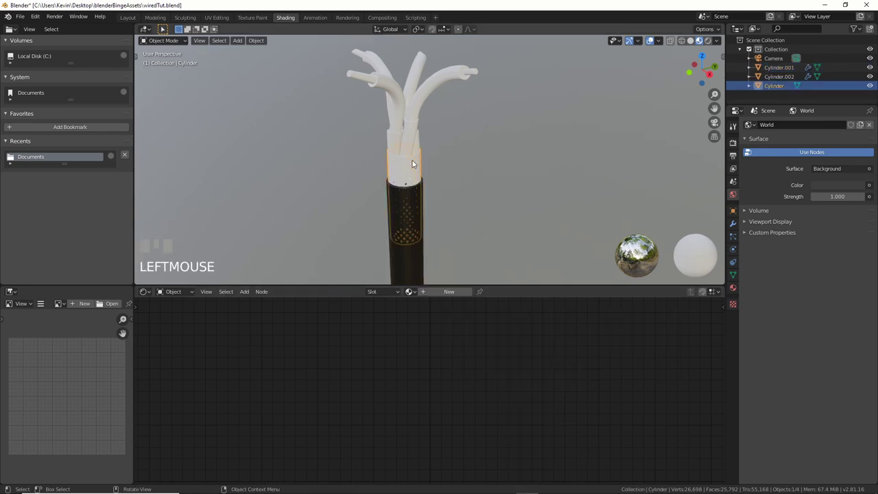
{"action": "left_click", "coordinate": [445, 294]}
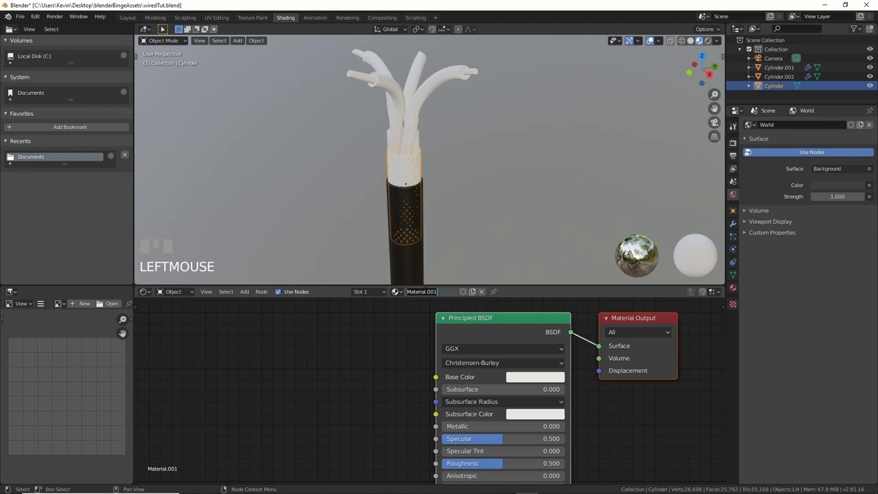
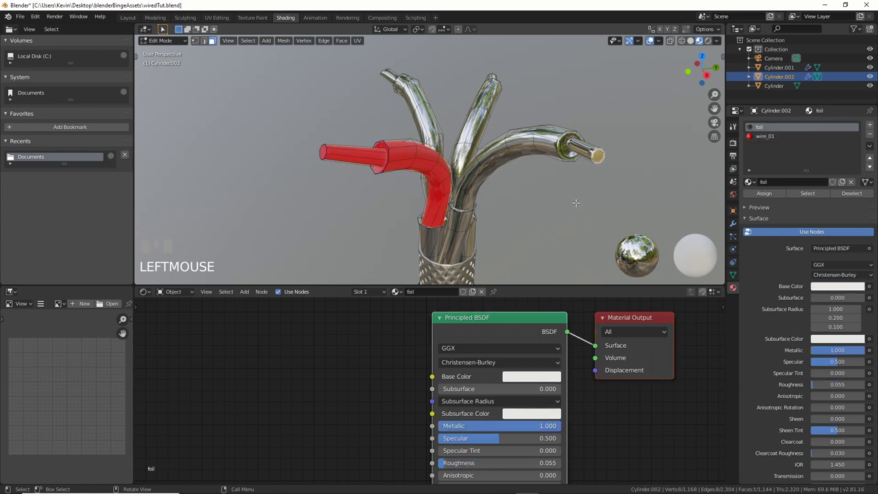
- Select the next wire's faces and assign them a new green material slot (Material.001)
{"action": "key", "text": "ctrl+KP_Add"}
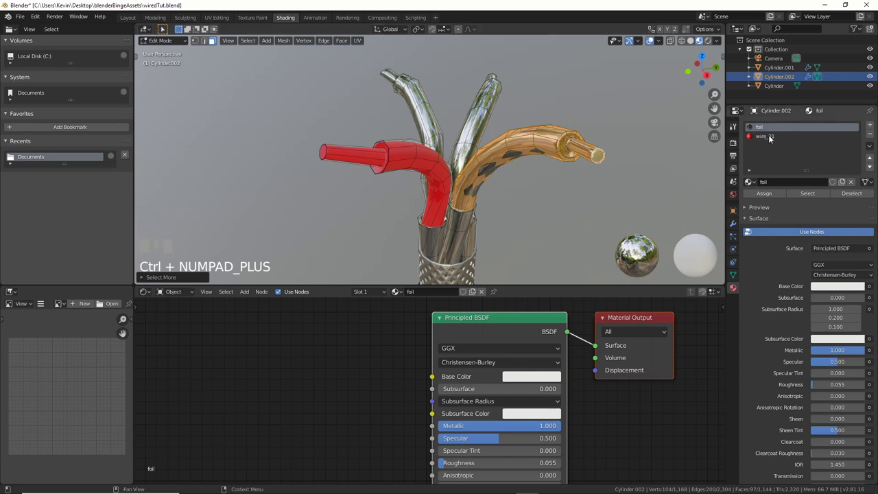
{"action": "left_click_drag", "start_coordinate": [868, 126], "coordinate": [530, 251]}
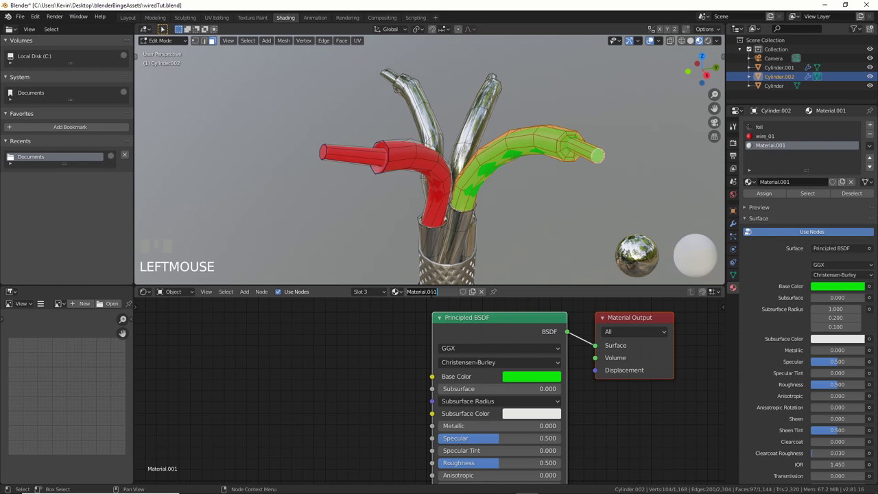
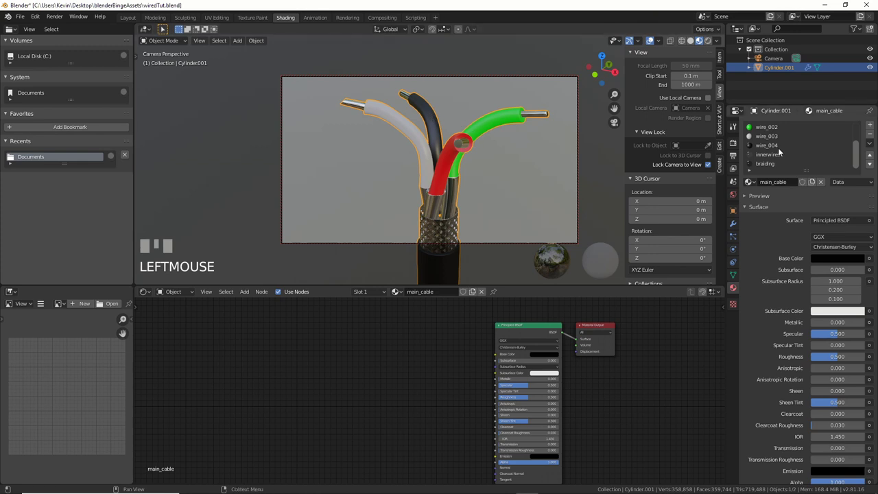
- Step through the wire_002 and innerwires material slots on the cable to reach the foil material
{"action": "left_click", "coordinate": [768, 148]}
{"action": "left_click", "coordinate": [769, 139]}
{"action": "left_click", "coordinate": [770, 128]}
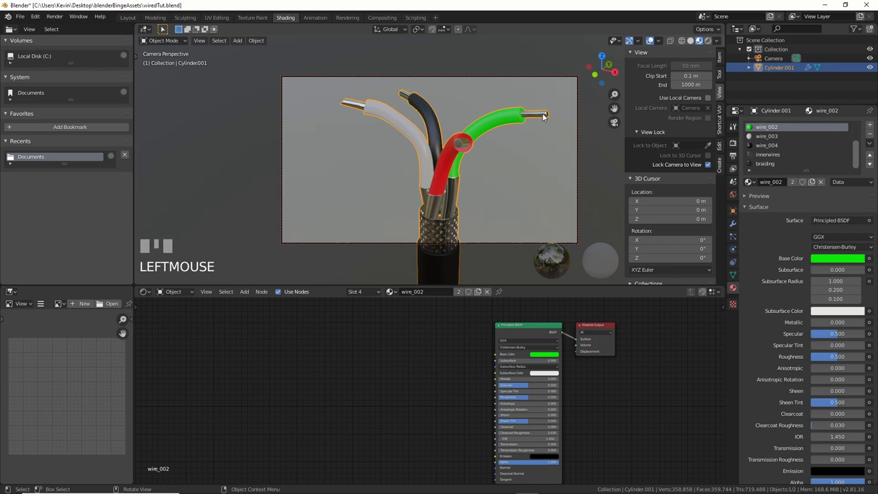
{"action": "left_click", "coordinate": [769, 157]}
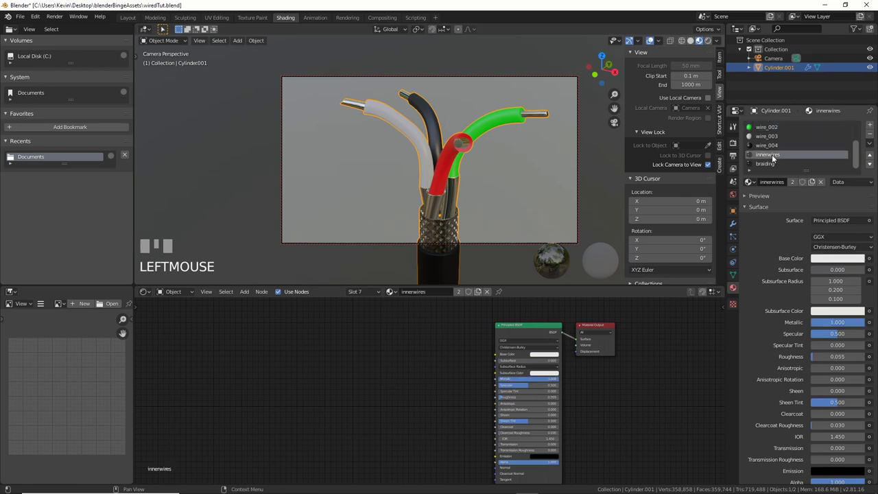
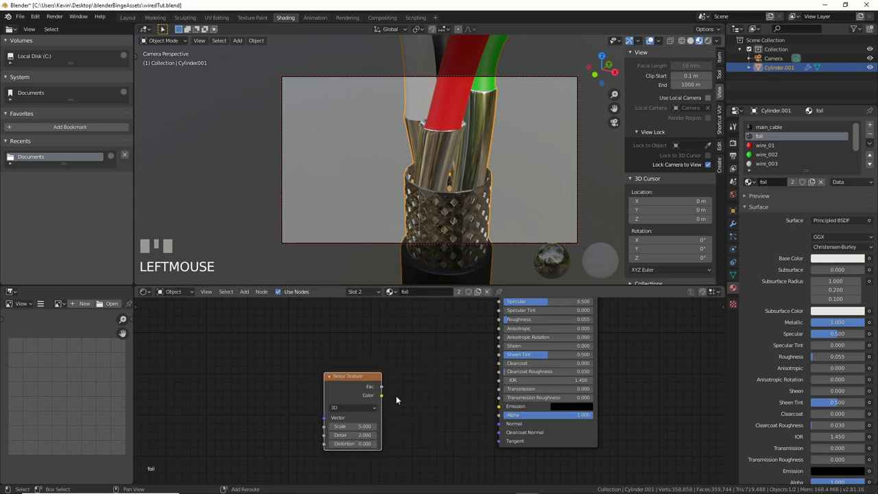
- Add a Bump node into the foil shader's Normal and feed it with a Noise Texture for a crinkled look
{"action": "key", "text": "shift+a"}
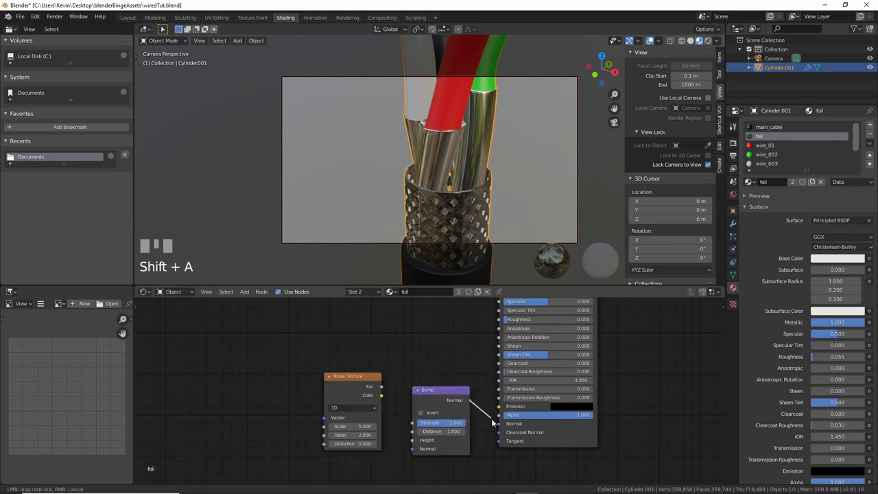
{"action": "left_click", "coordinate": [476, 425]}
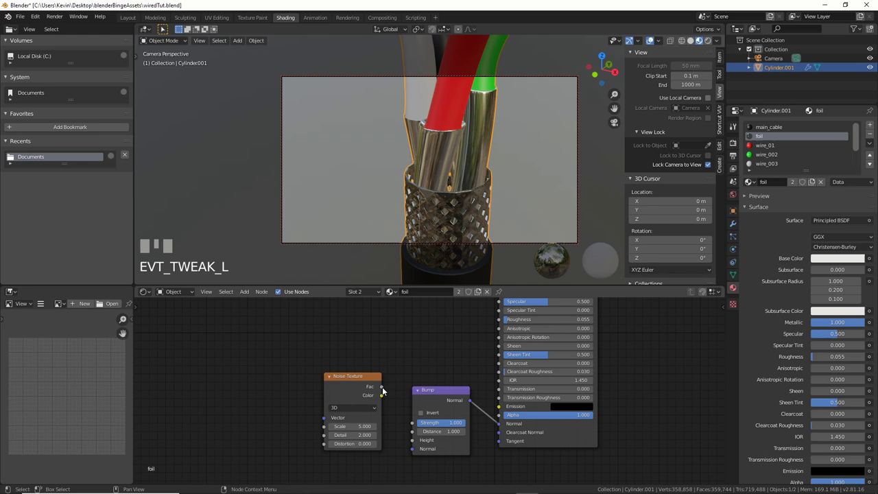
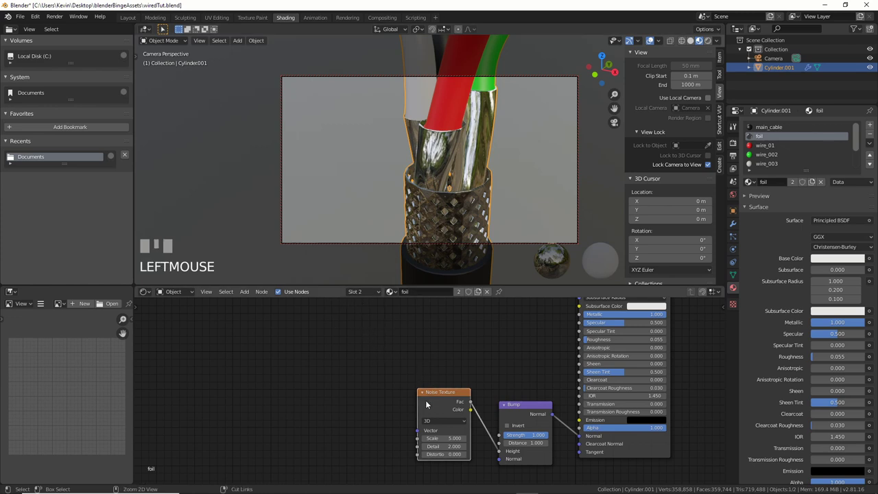
{"action": "key", "text": "ctrl+t"}
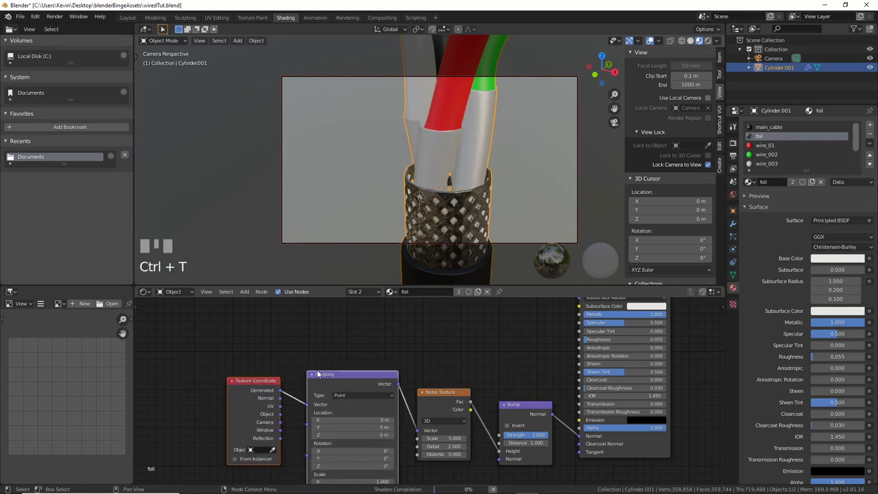
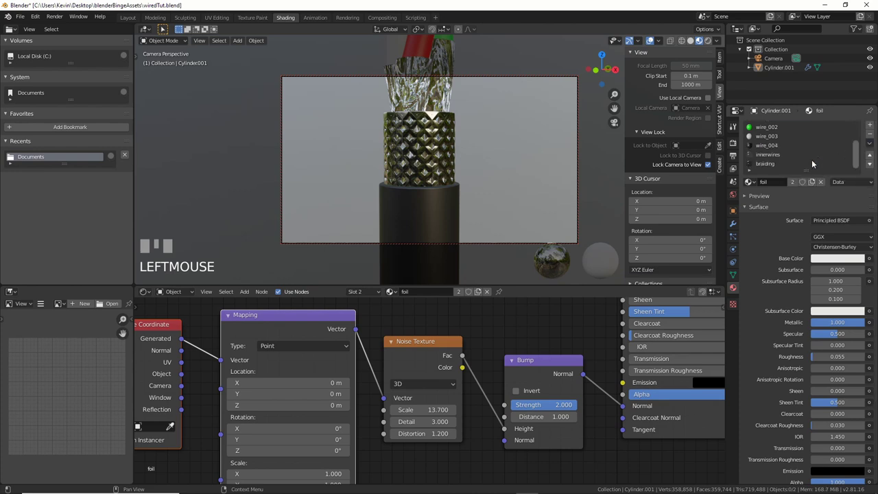
- Set the braiding material's base colour to dark grey and reframe the camera on the coloured wire ends
{"action": "left_click", "coordinate": [765, 165]}
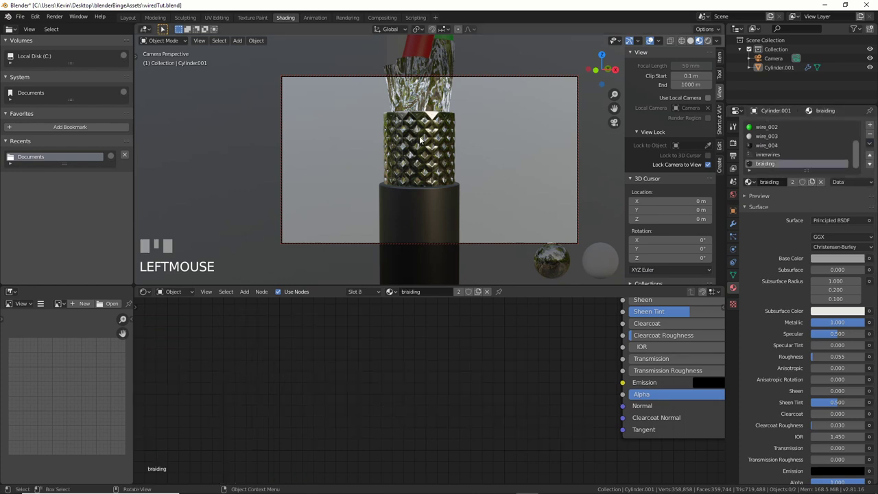
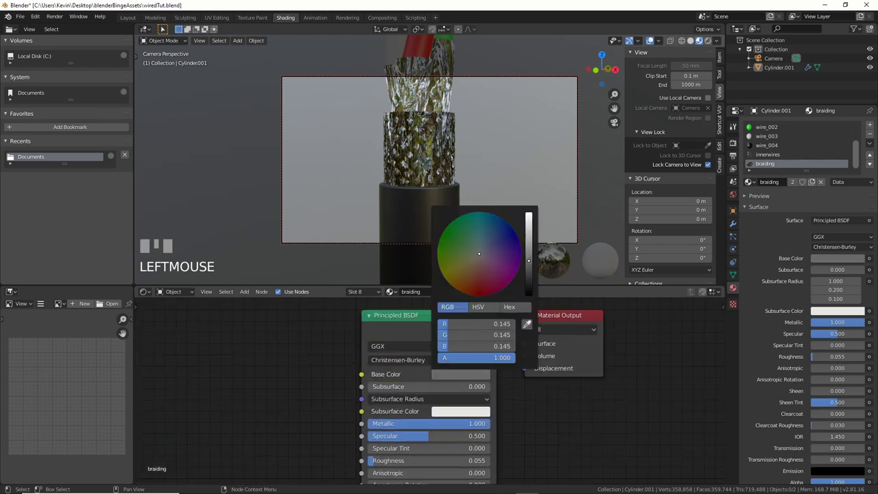
{"action": "scroll", "scroll_direction": "up", "scroll_amount": 3}
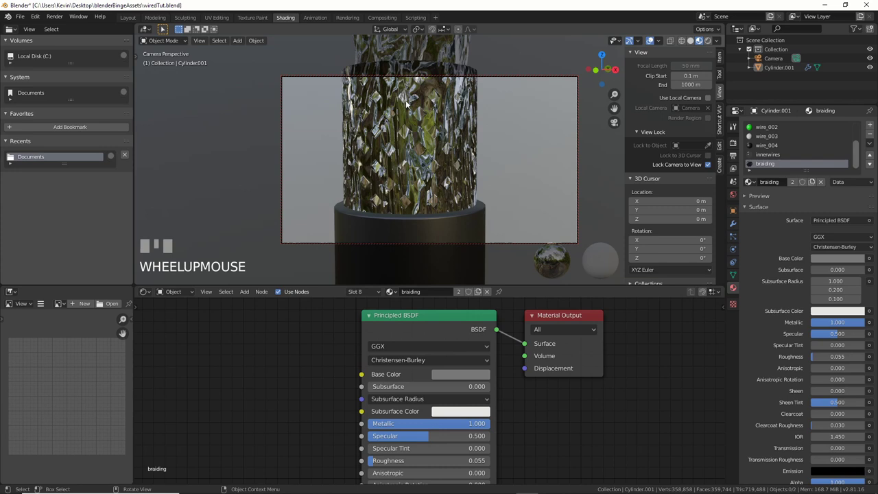
{"action": "scroll", "scroll_direction": "down", "scroll_amount": 3}
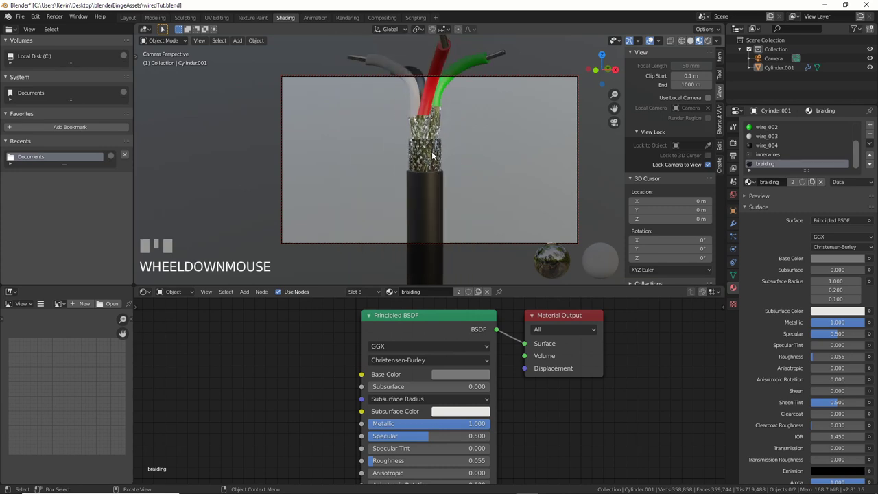
{"action": "scroll", "scroll_direction": "up", "scroll_amount": 3}
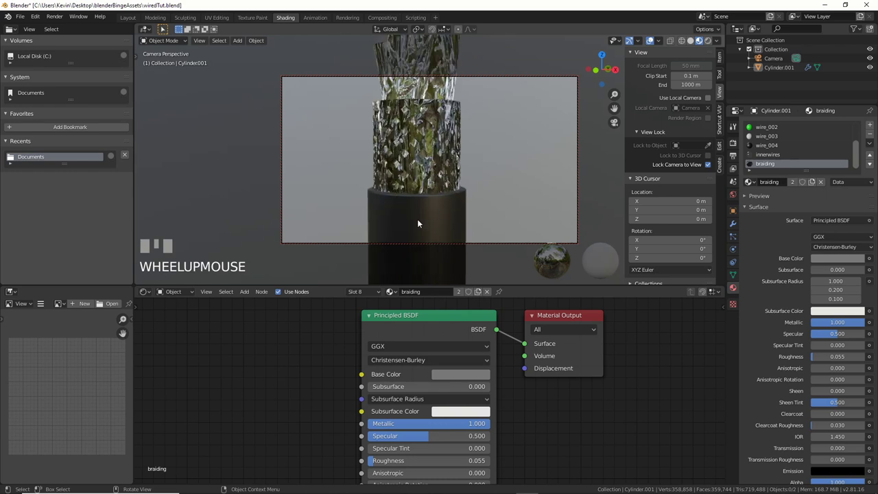
{"action": "scroll", "scroll_direction": "down", "scroll_amount": 3}
{"action": "left_click_drag", "start_coordinate": [472, 195], "coordinate": [774, 135]}
- Copy the foil material's settings and paste them onto the innerwires material
{"action": "scroll", "scroll_direction": "up", "scroll_amount": 3}
{"action": "left_click", "coordinate": [774, 135]}
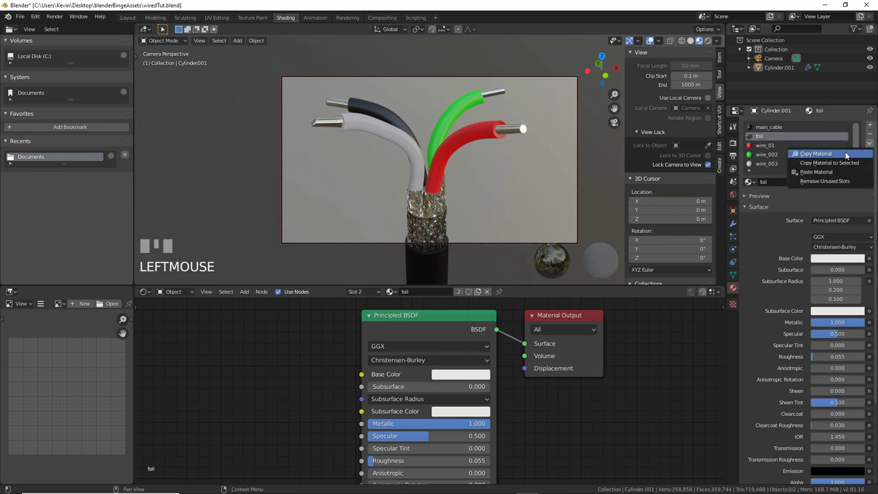
{"action": "left_click", "coordinate": [773, 159]}
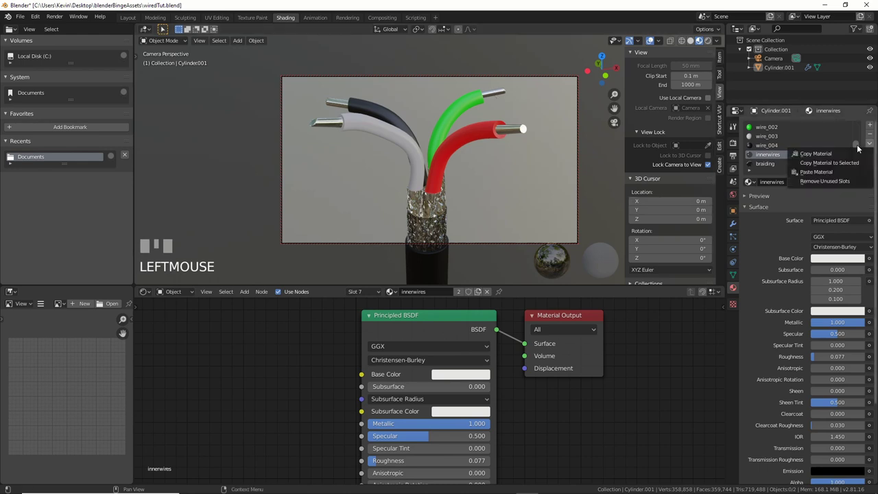
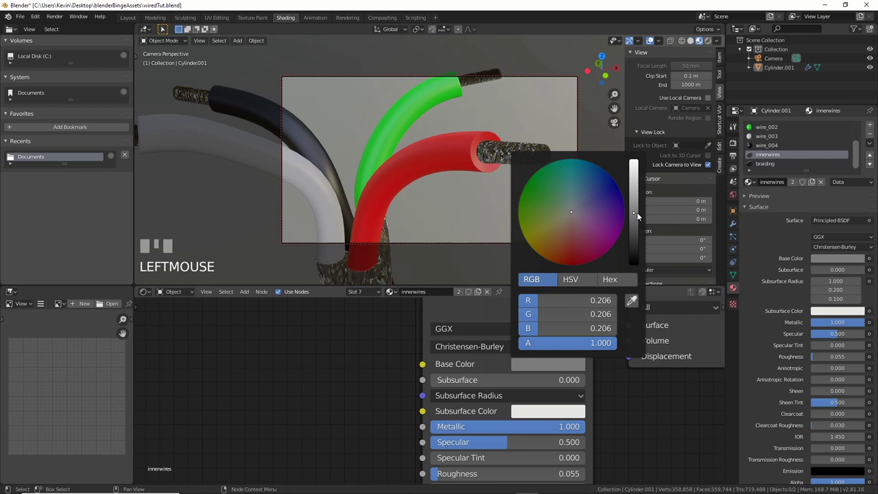
- Make the red wire_01 material active so its Principled BSDF nodes show for editing
{"action": "scroll", "scroll_direction": "down", "scroll_amount": 3}
{"action": "left_click_drag", "start_coordinate": [485, 189], "coordinate": [772, 147]}
{"action": "scroll", "scroll_direction": "up", "scroll_amount": 3}
{"action": "left_click", "coordinate": [772, 147]}
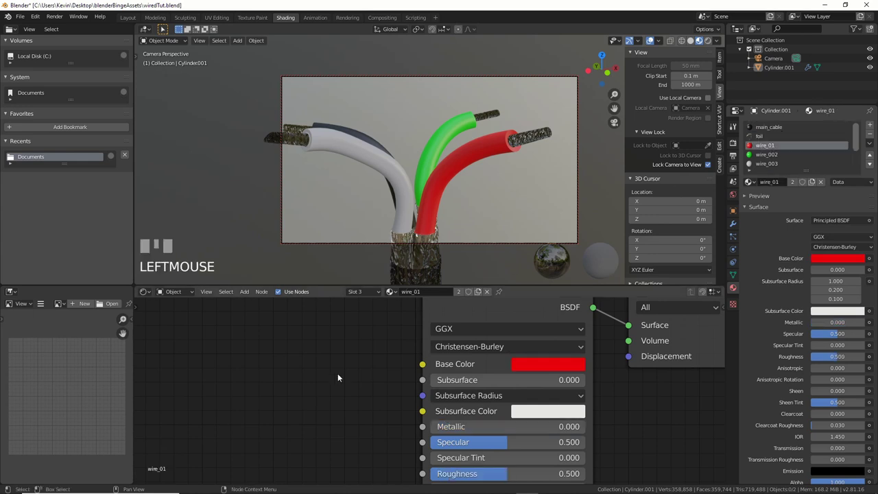
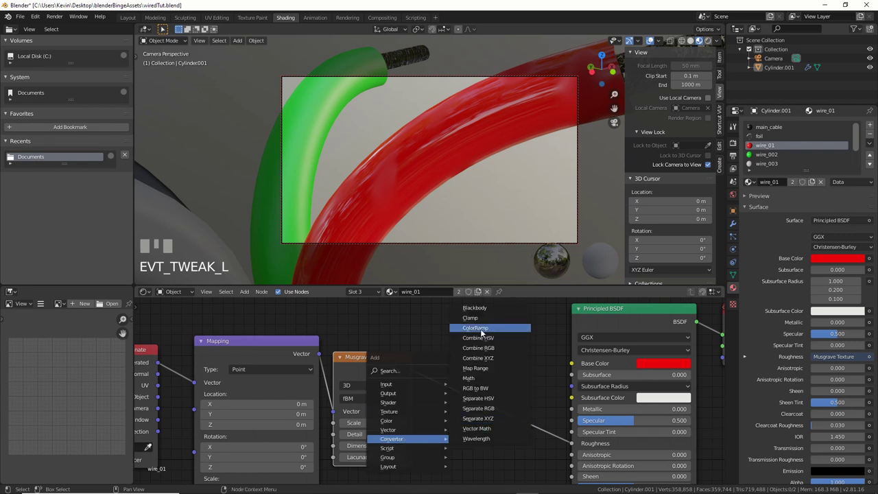
- Insert a ColorRamp between the Musgrave texture and wire_01's roughness and adjust its dark stop colour
{"action": "key", "text": "shift+a"}
{"action": "left_click", "coordinate": [425, 341]}
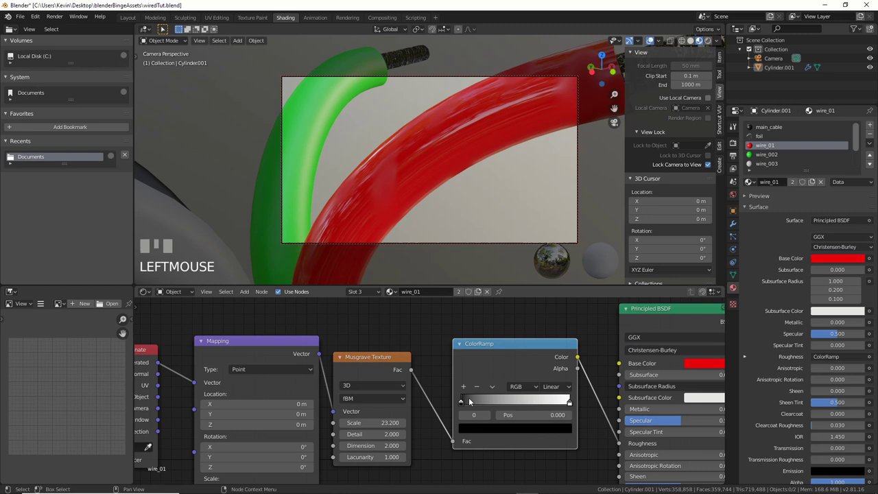
{"action": "left_click", "coordinate": [460, 405]}
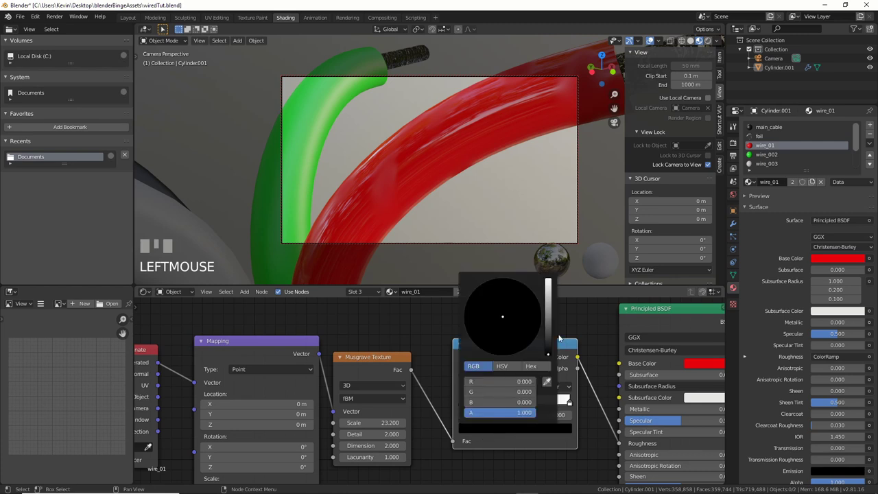
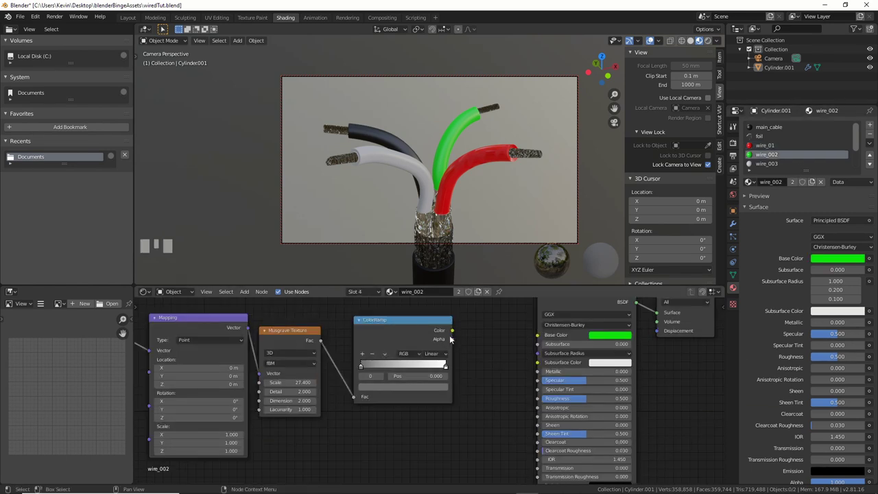
- Link the ramp to the green wire's roughness, then paste it into wire_003 and link it there too
{"action": "left_click_drag", "start_coordinate": [457, 336], "coordinate": [547, 391]}
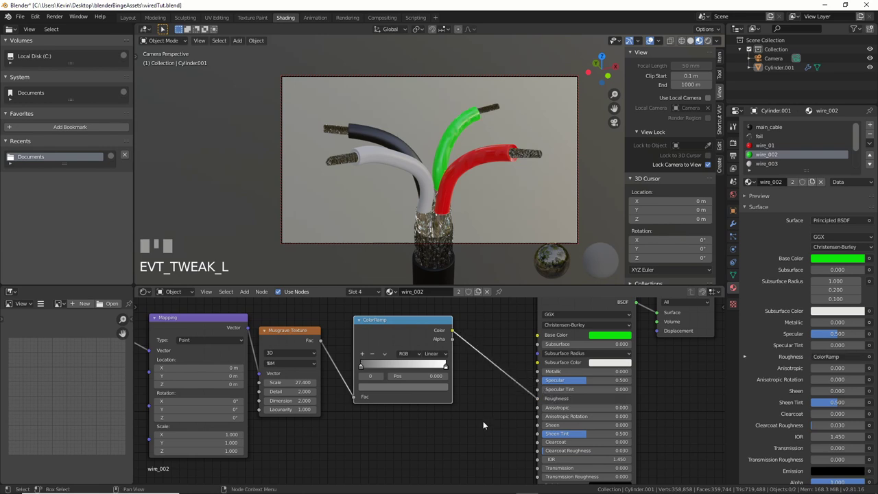
{"action": "scroll", "scroll_direction": "down", "scroll_amount": 3}
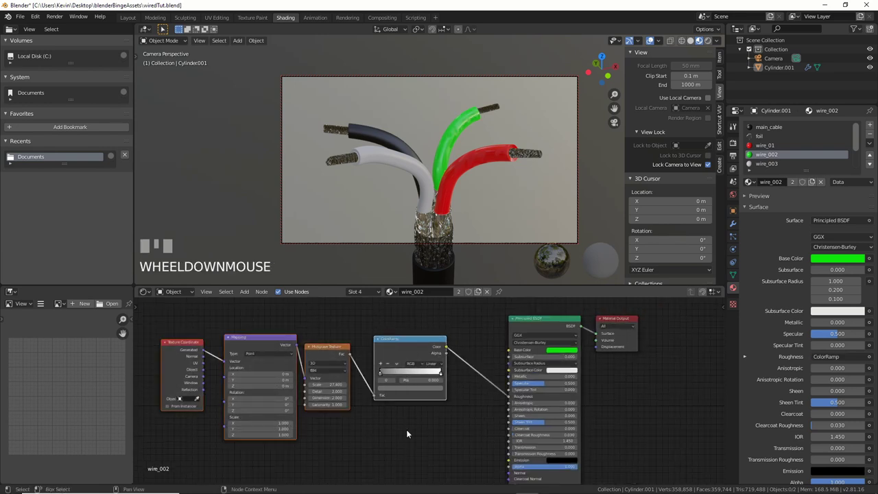
{"action": "left_click", "coordinate": [764, 167]}
{"action": "key", "text": "ctrl+v"}
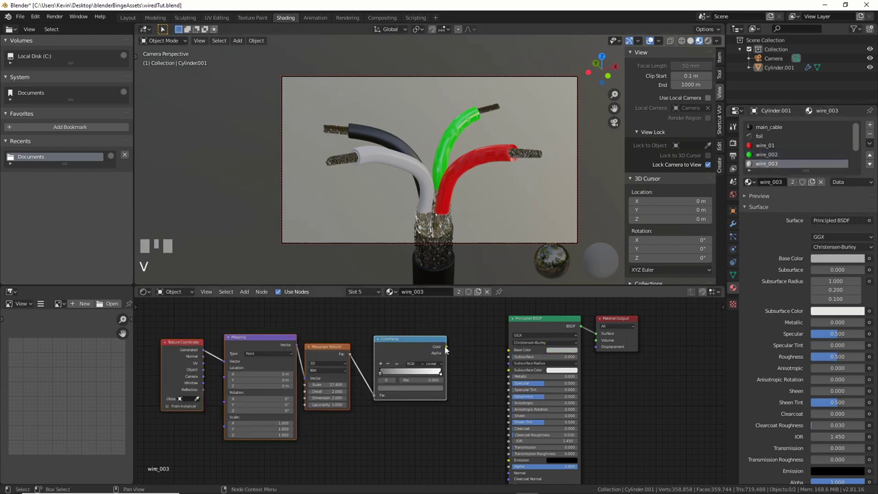
{"action": "left_click", "coordinate": [512, 400]}
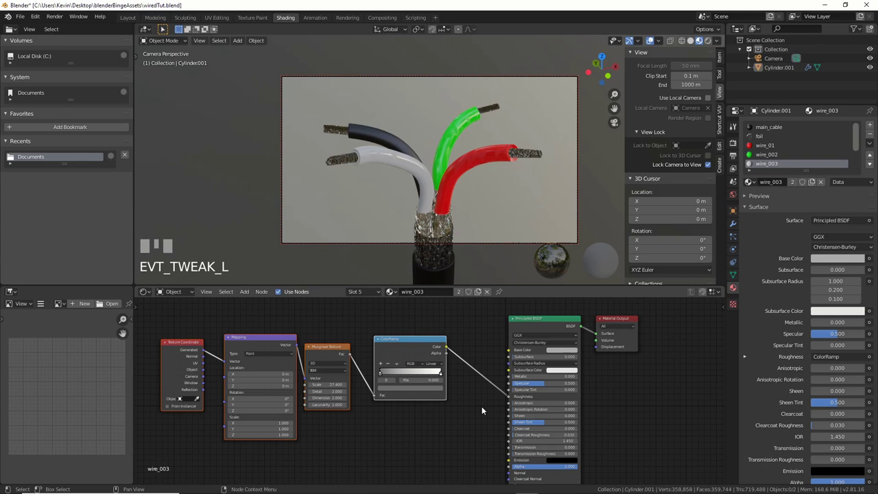
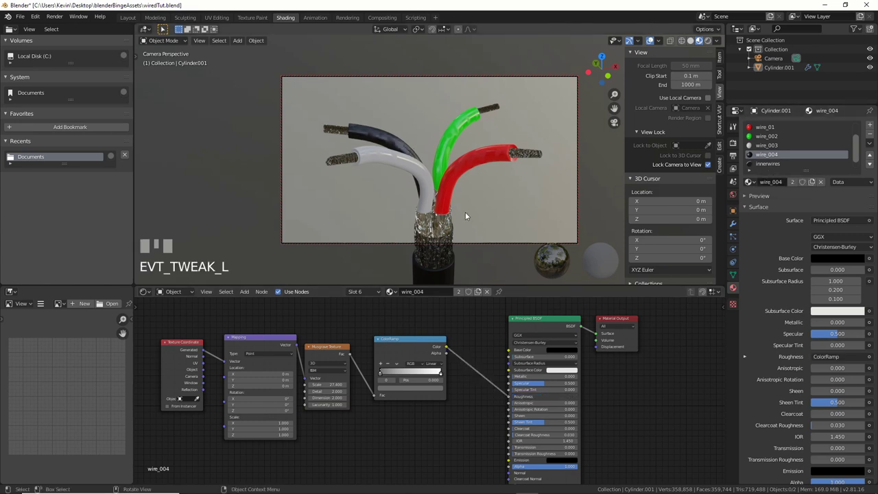
- Paste the copied ColorRamp into the main_cable jacket material
{"action": "left_click_drag", "start_coordinate": [496, 213], "coordinate": [723, 150]}
{"action": "left_click", "coordinate": [723, 150]}
{"action": "key", "text": "ctrl+v"}
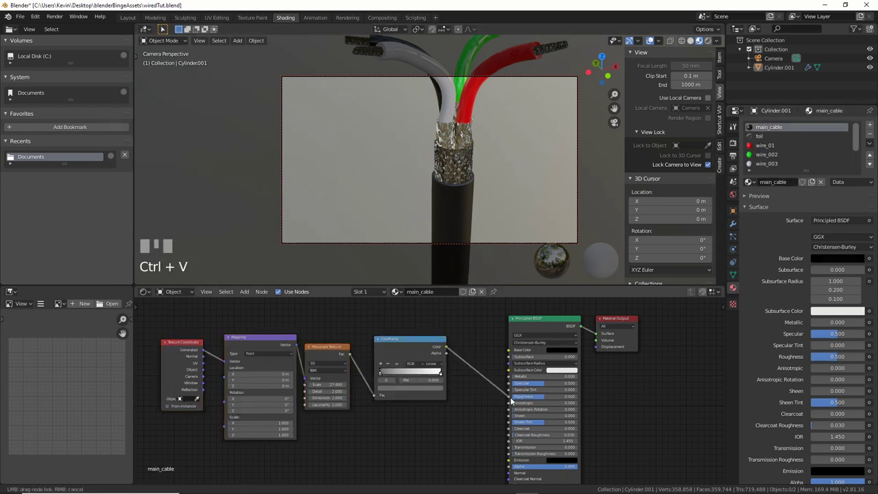
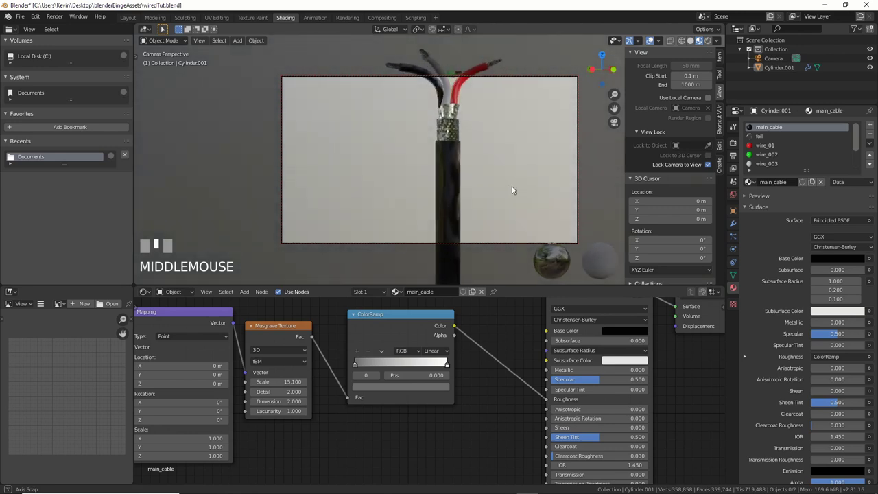
- Switch to the Layout workspace with the scene render settings showing
{"action": "scroll", "scroll_direction": "up", "scroll_amount": 3}
{"action": "scroll", "scroll_direction": "down", "scroll_amount": 3}
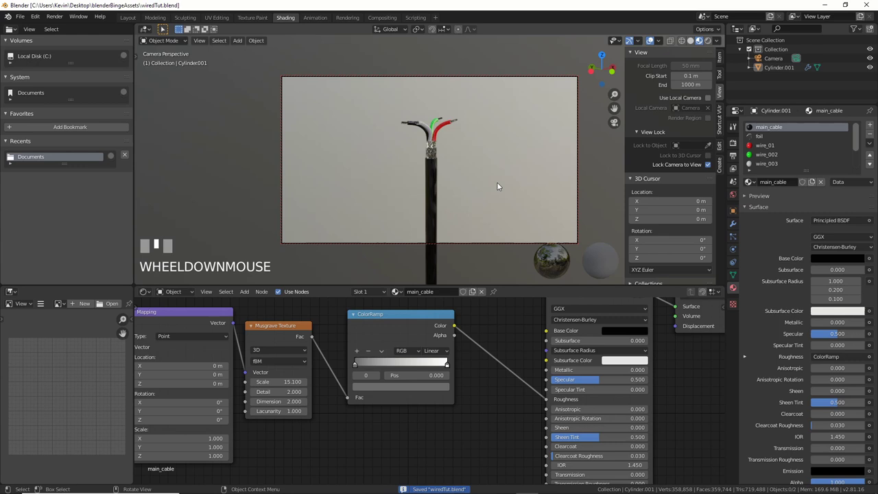
{"action": "left_click", "coordinate": [133, 22]}
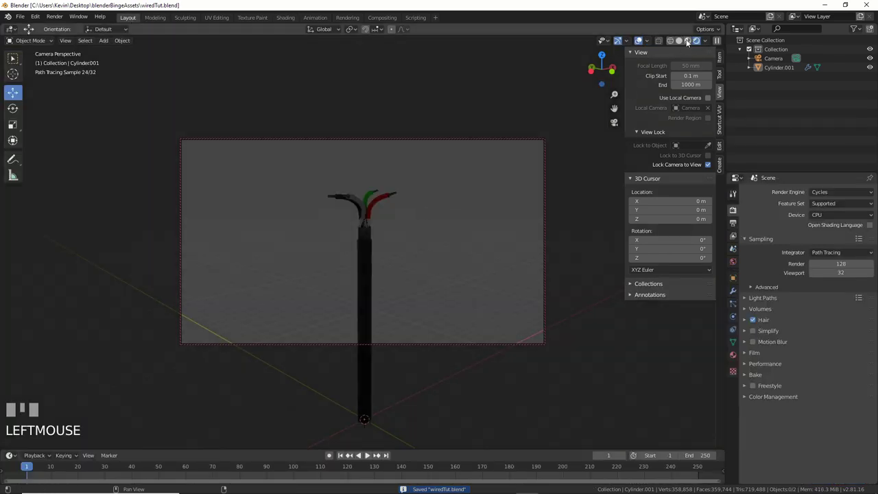
- Review Cylinder.001's Subdivision and 45° Bend modifiers in Solid shading, then reach the render Device choice
{"action": "left_click", "coordinate": [692, 45]}
{"action": "left_click_drag", "start_coordinate": [409, 257], "coordinate": [427, 254]}
{"action": "scroll", "scroll_direction": "down", "scroll_amount": 3}
{"action": "scroll", "scroll_direction": "down", "scroll_amount": 3}
{"action": "key", "text": "b"}
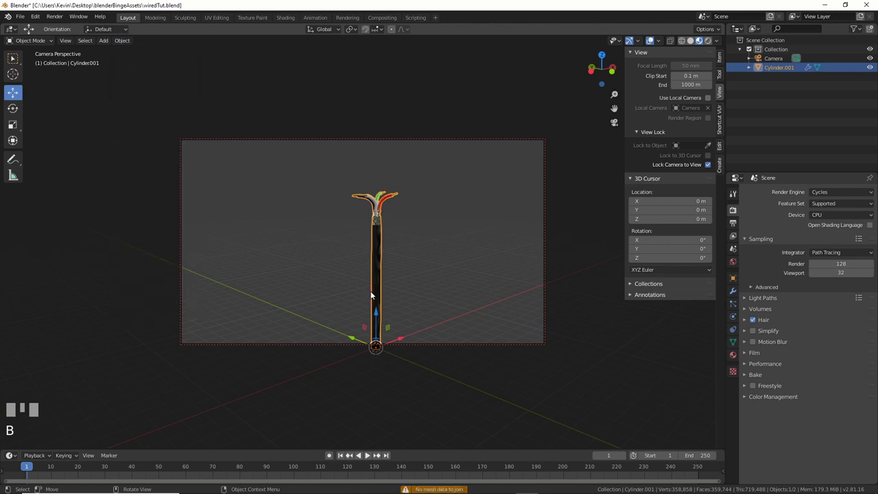
{"action": "left_click_drag", "start_coordinate": [413, 296], "coordinate": [768, 327]}
{"action": "left_click_drag", "start_coordinate": [768, 327], "coordinate": [794, 340]}
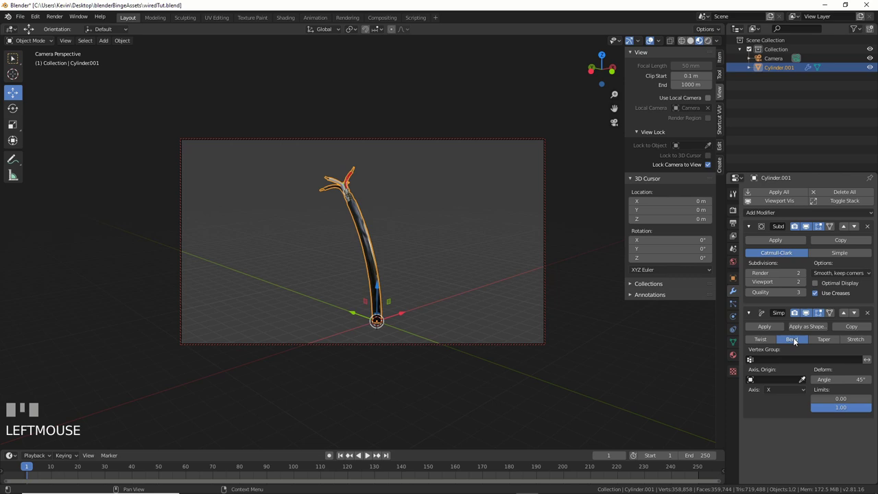
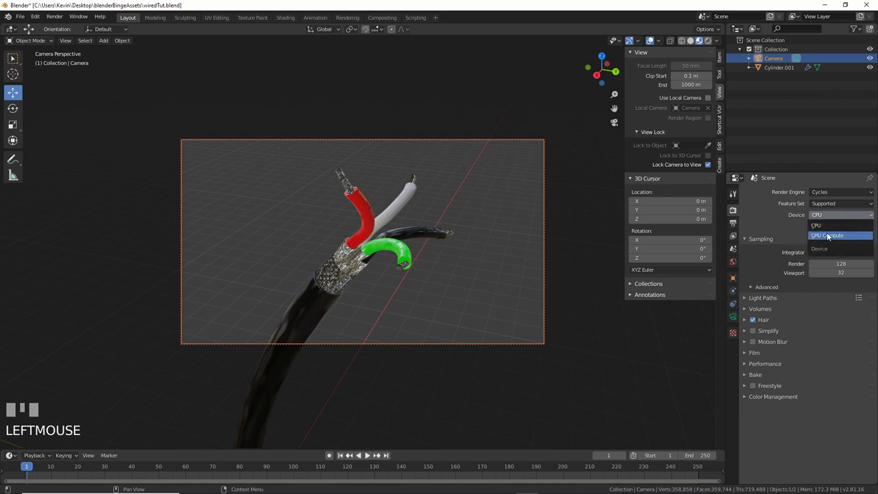
- Return to the Shading workspace with the Shader Editor on the world's Background nodes
{"action": "left_click_drag", "start_coordinate": [830, 236], "coordinate": [292, 24]}
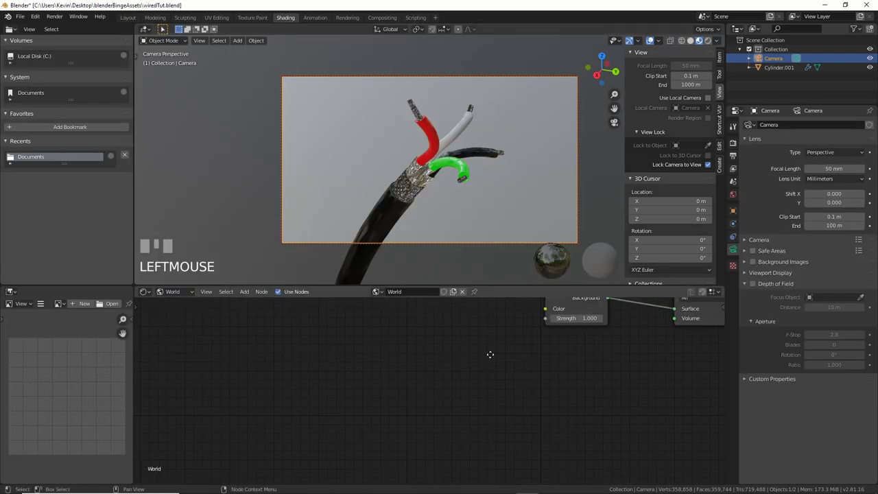
- Feed the workshop HDRI Environment Texture into the world Background and preview in Rendered shading
{"action": "left_click_drag", "start_coordinate": [422, 208], "coordinate": [463, 386]}
{"action": "left_click_drag", "start_coordinate": [354, 207], "coordinate": [574, 398]}
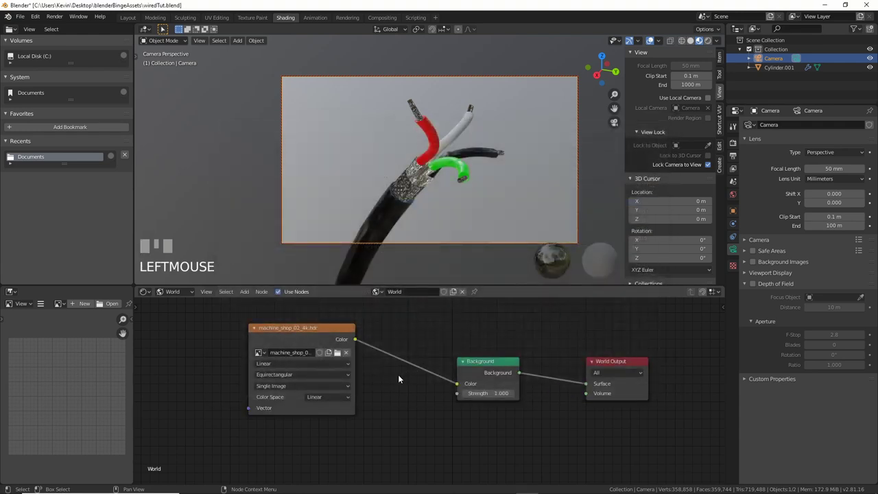
{"action": "left_click", "coordinate": [712, 48]}
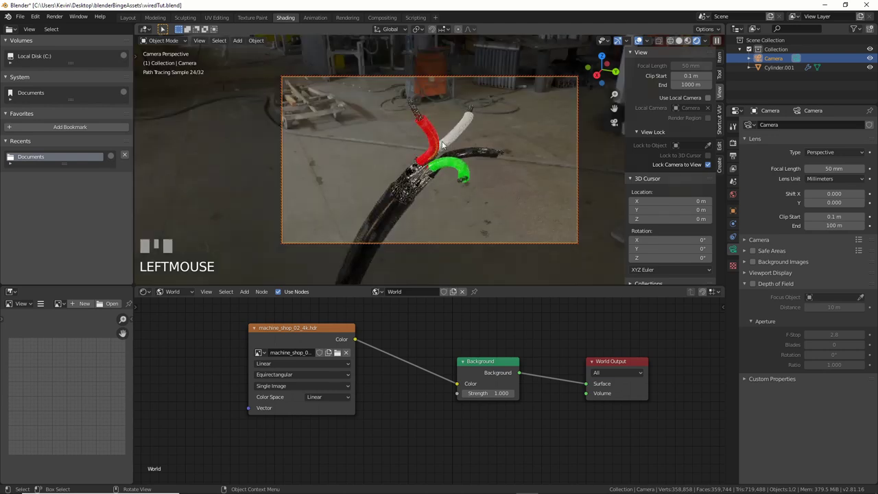
- Reframe the camera shot around the coloured wires and expand the Film panel in Render Properties
{"action": "left_click_drag", "start_coordinate": [513, 193], "coordinate": [778, 61]}
{"action": "scroll", "scroll_direction": "up", "scroll_amount": 3}
{"action": "left_click", "coordinate": [778, 61]}
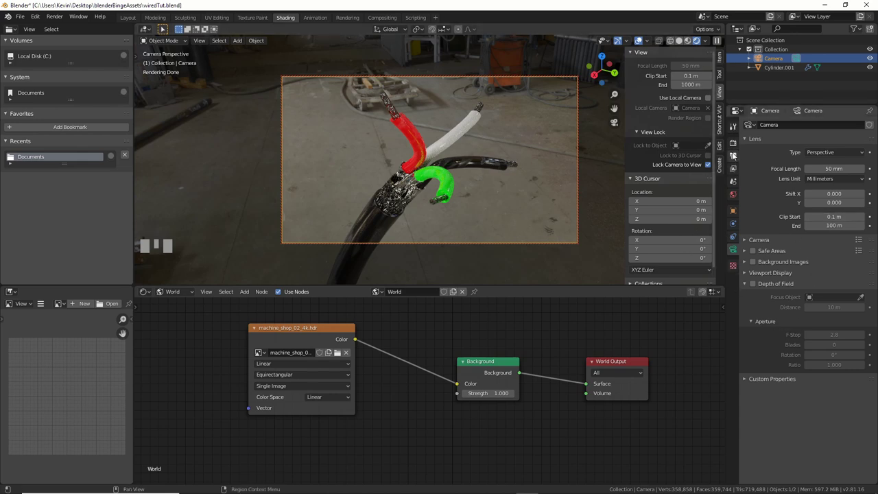
- Enable Film Transparent, save wiredTut.blend and render the final cable image
{"action": "left_click", "coordinate": [12, 95]}
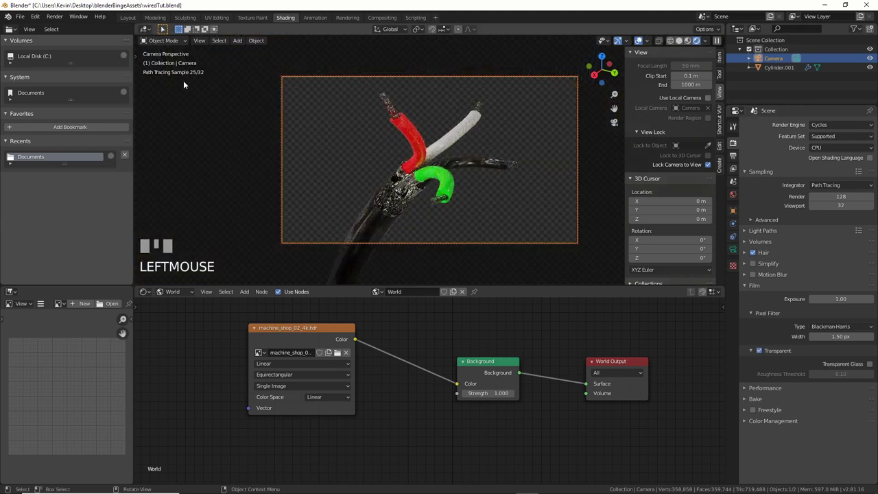
{"action": "key", "text": "s"}
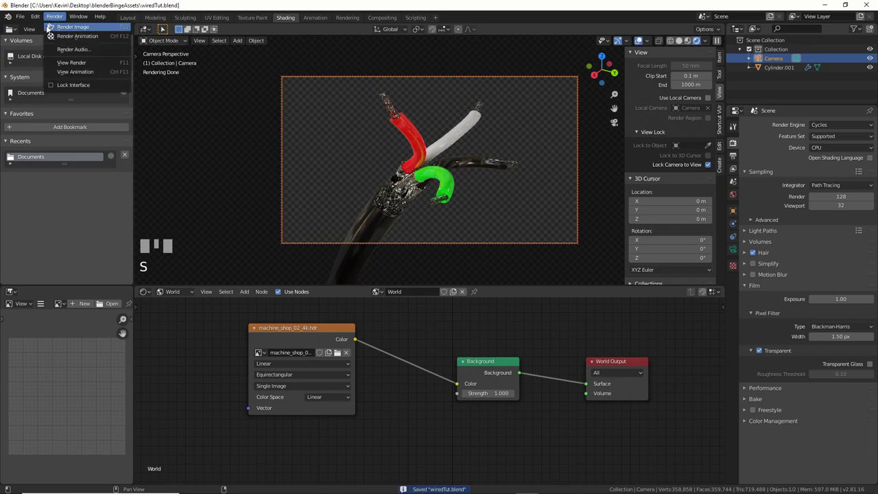